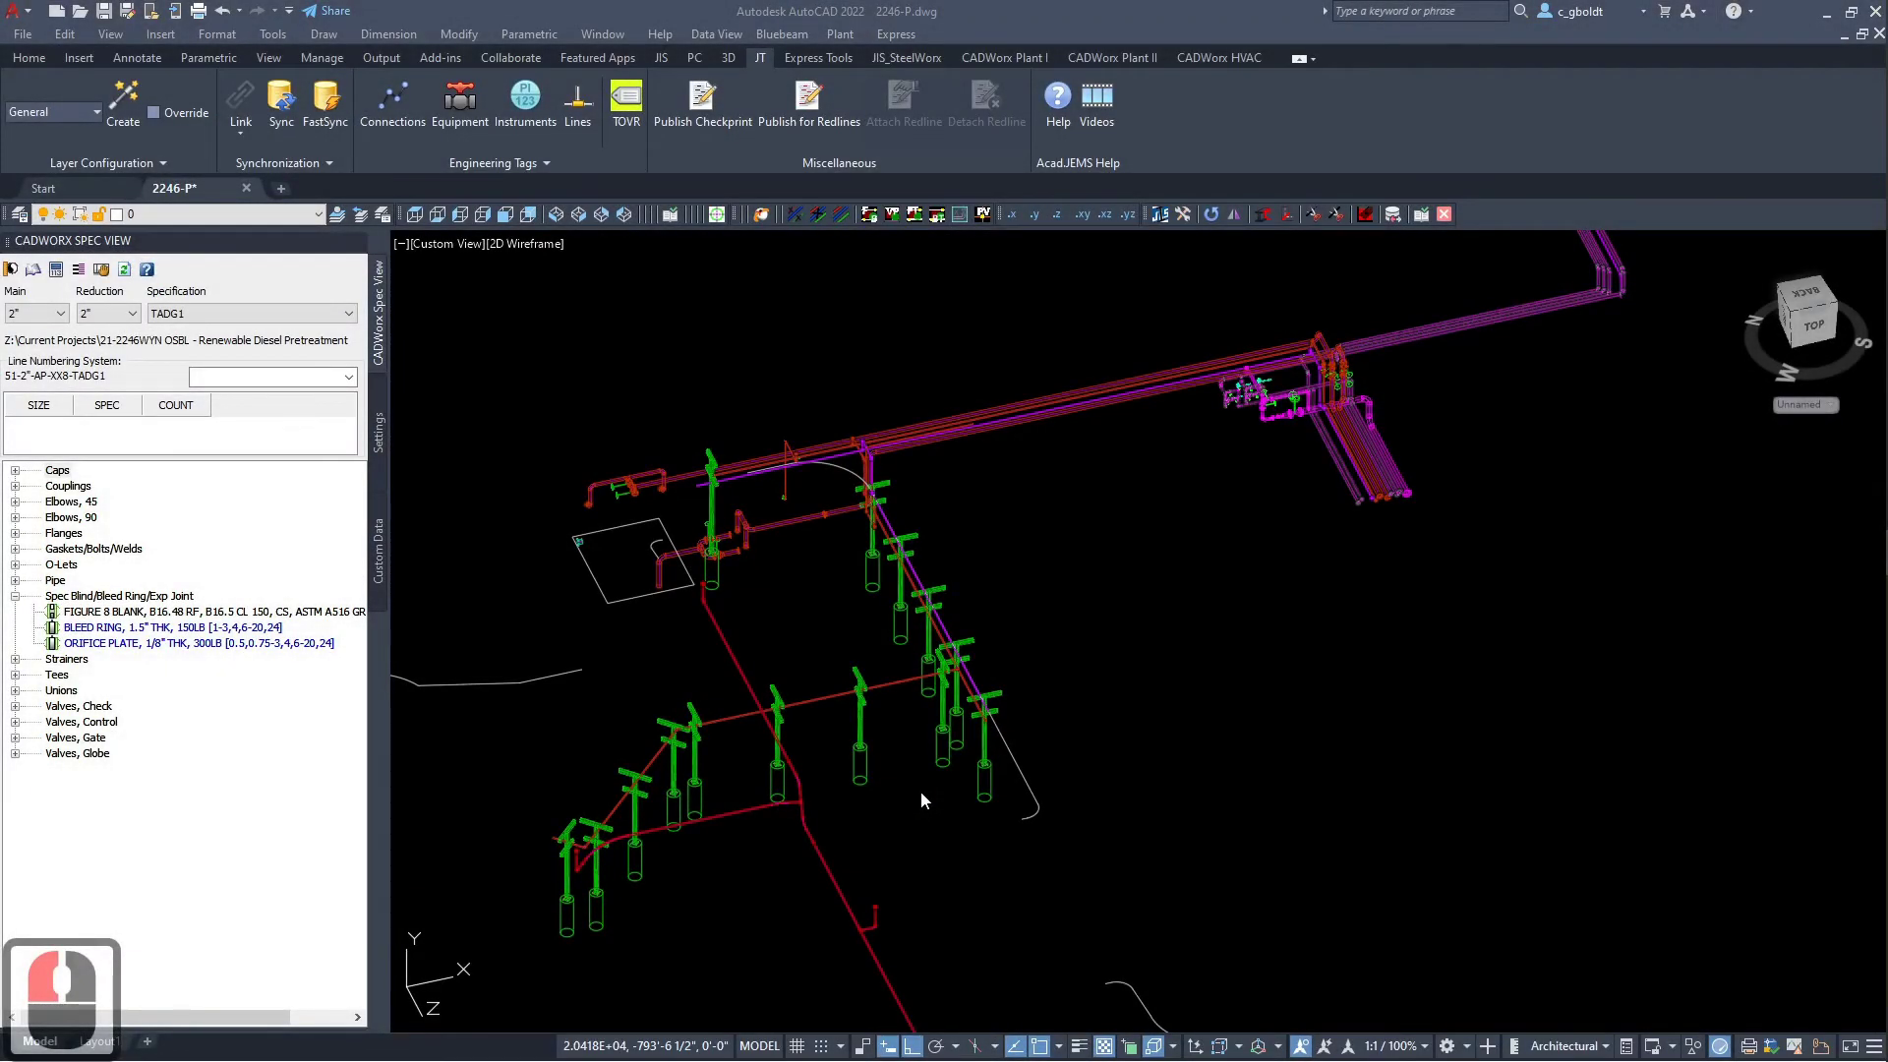
# - Launch the Catalog and Specification Editor from CADWorx Plant with the TADG1 spec
pyautogui.moveTo(925, 796); pyautogui.dragTo(1078, 606)
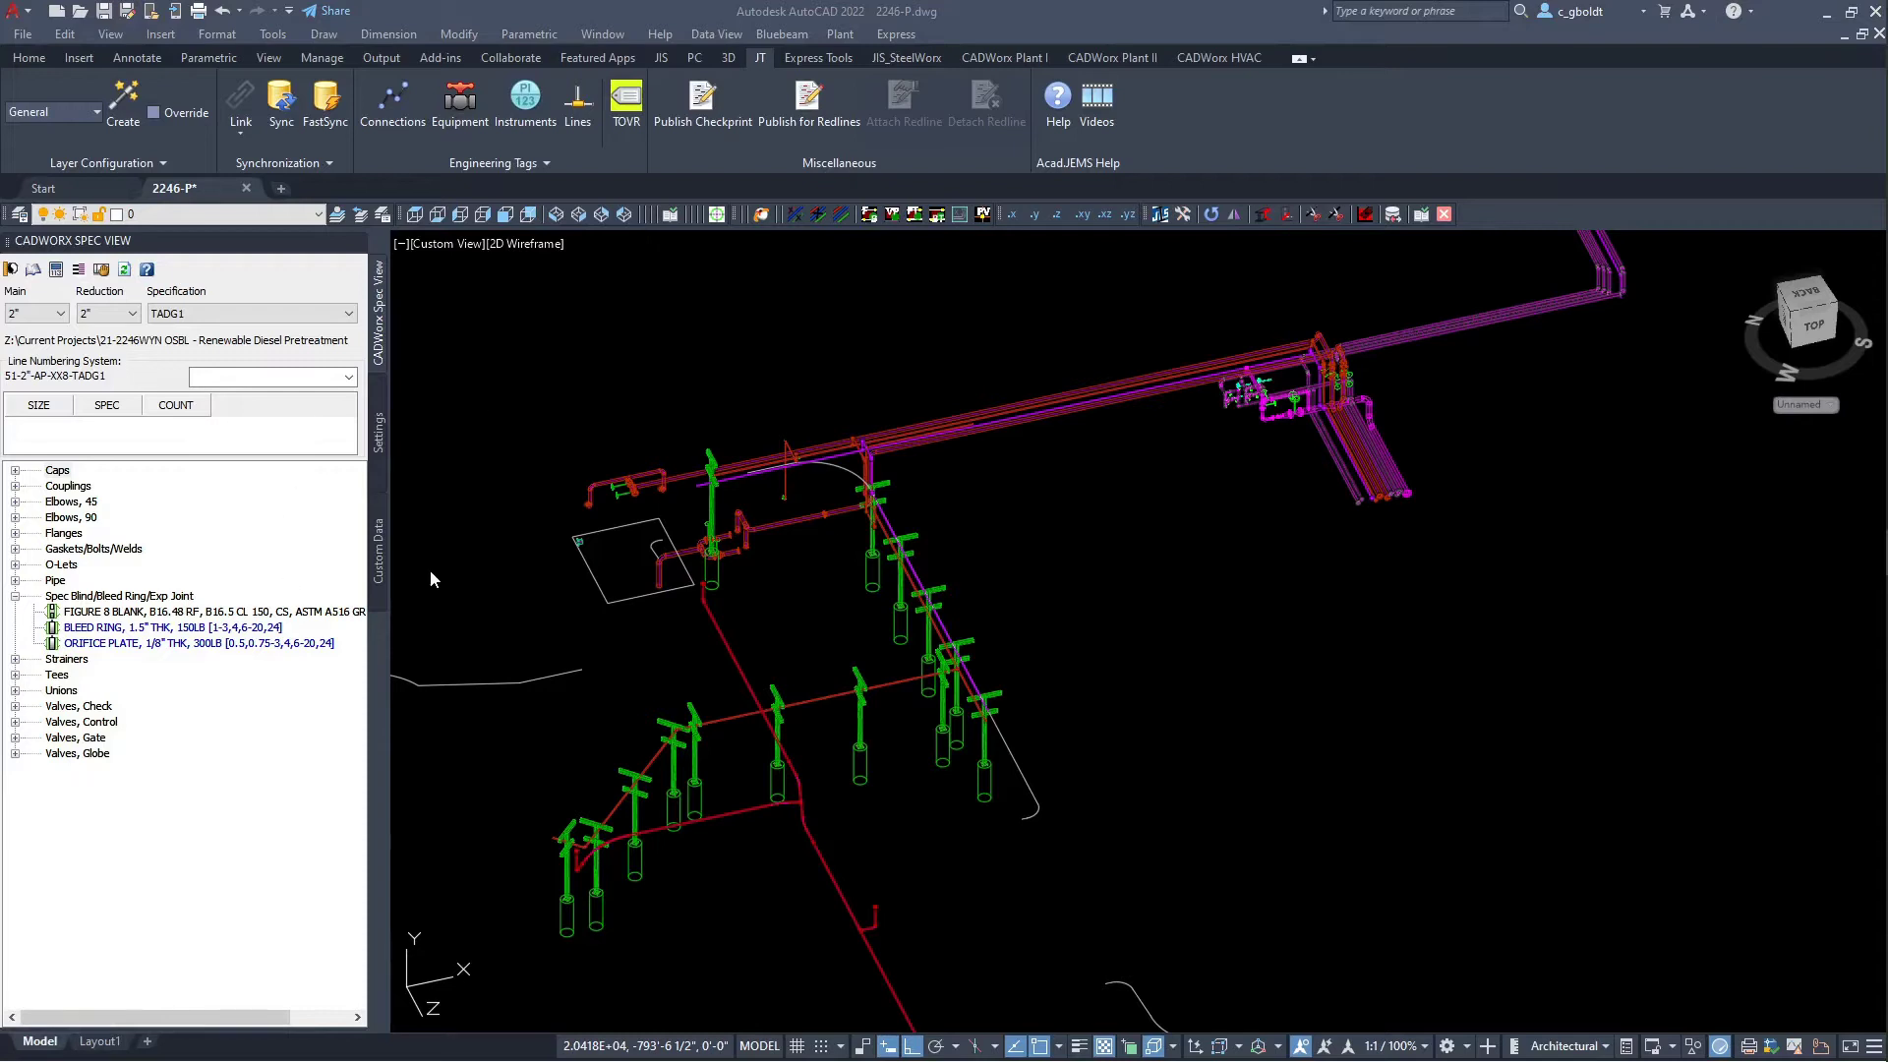
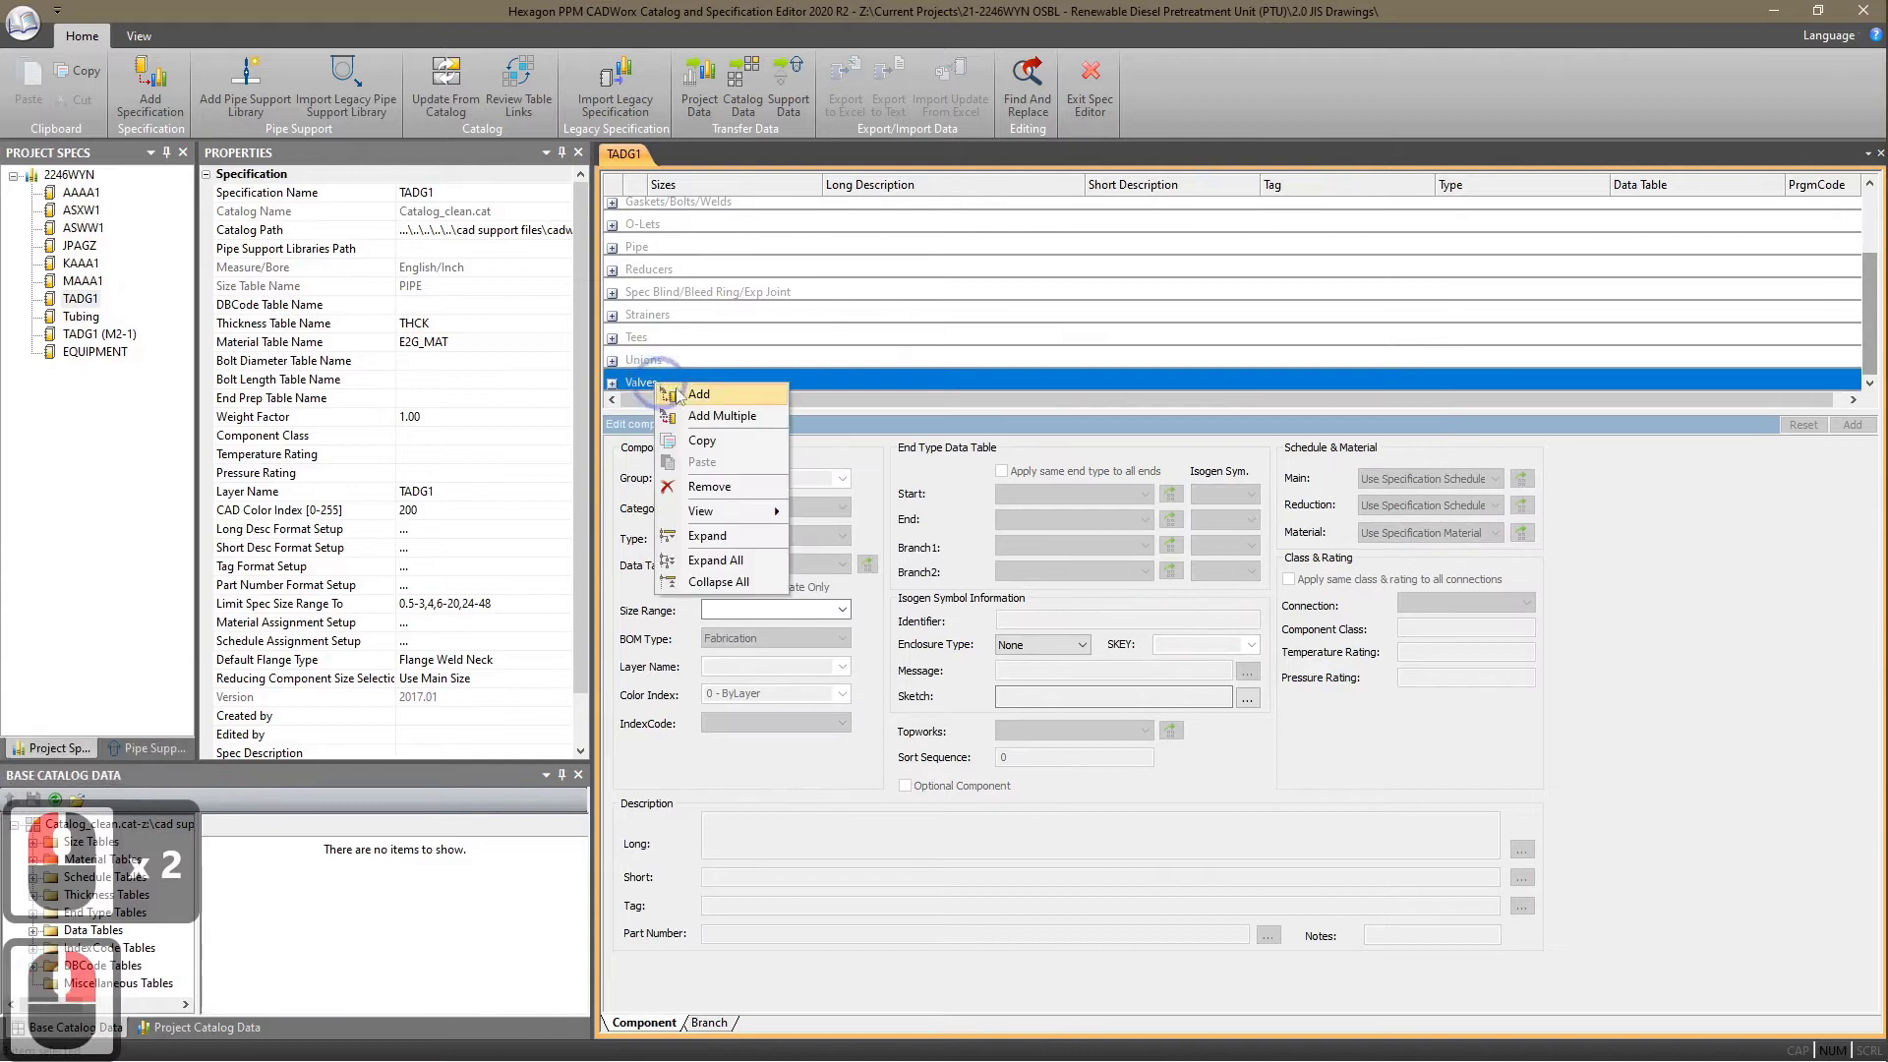
# - Add a new Valves component and set its type to Gate Valve
pyautogui.click(697, 403)
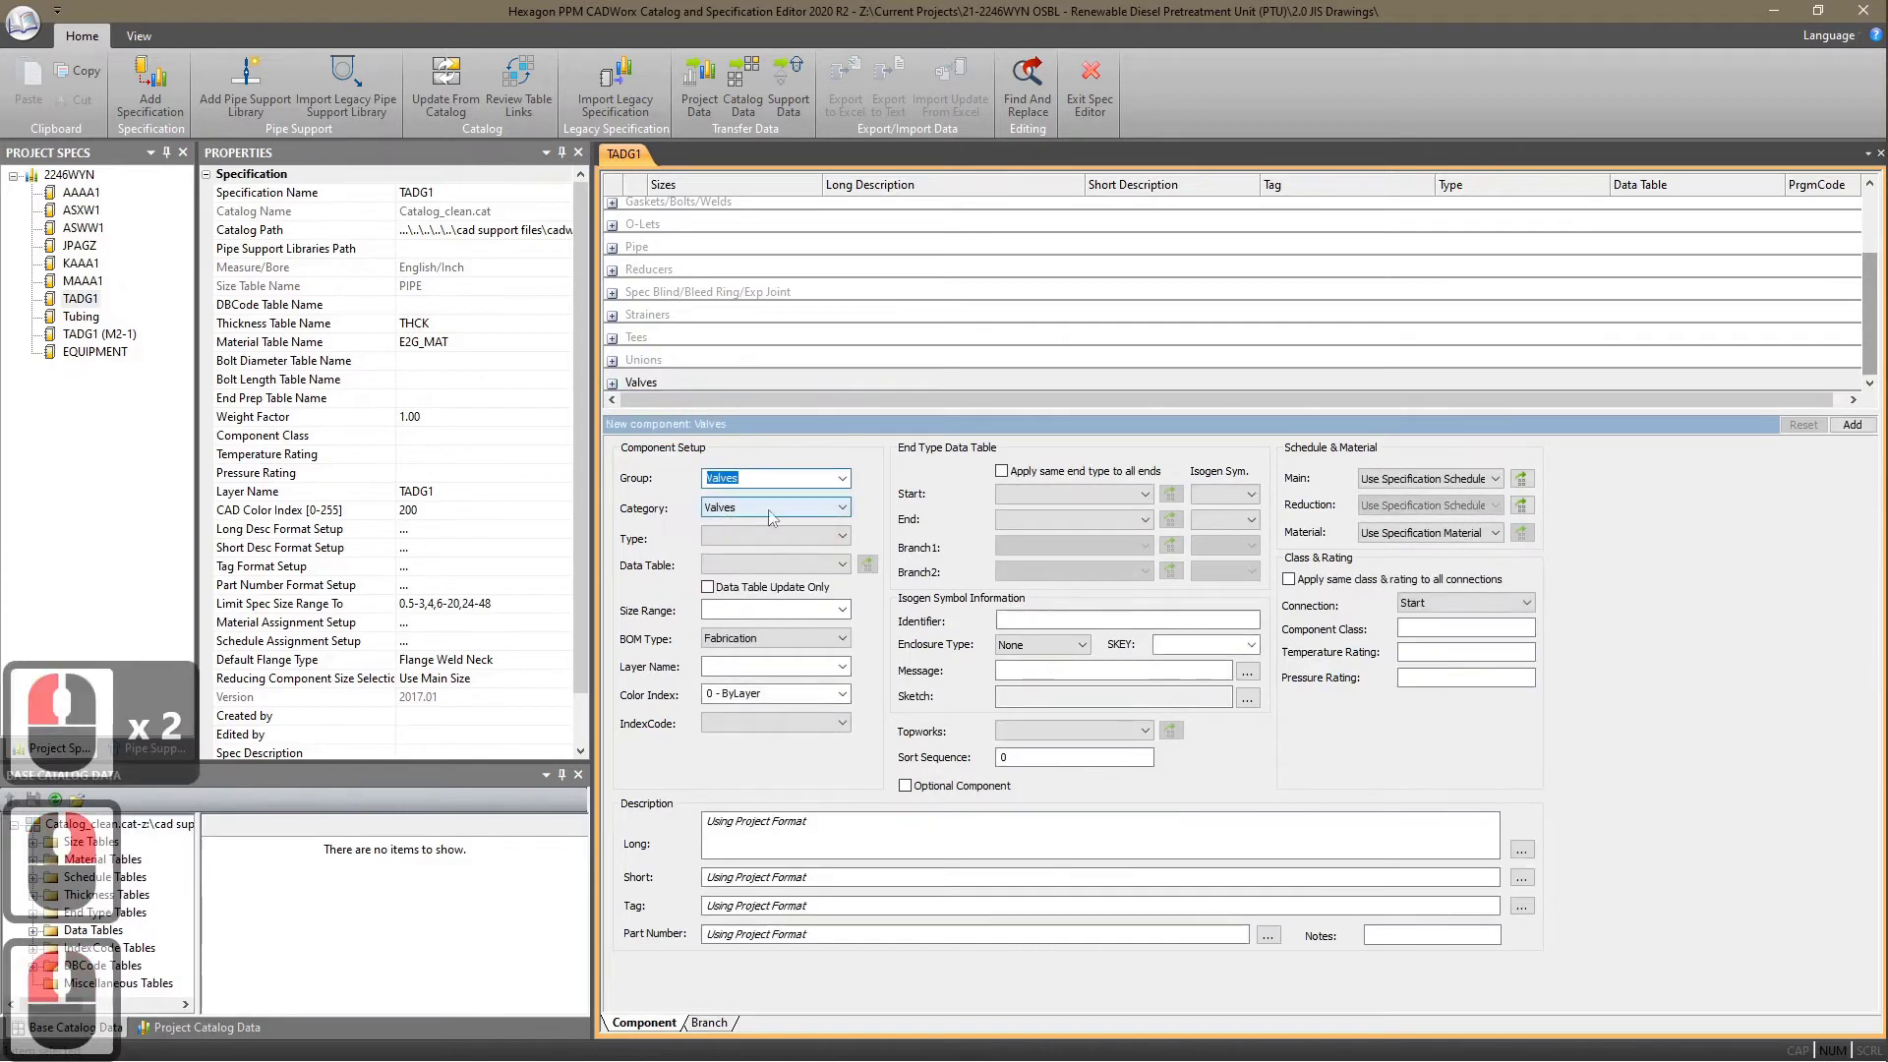
pyautogui.rightClick(856, 548)
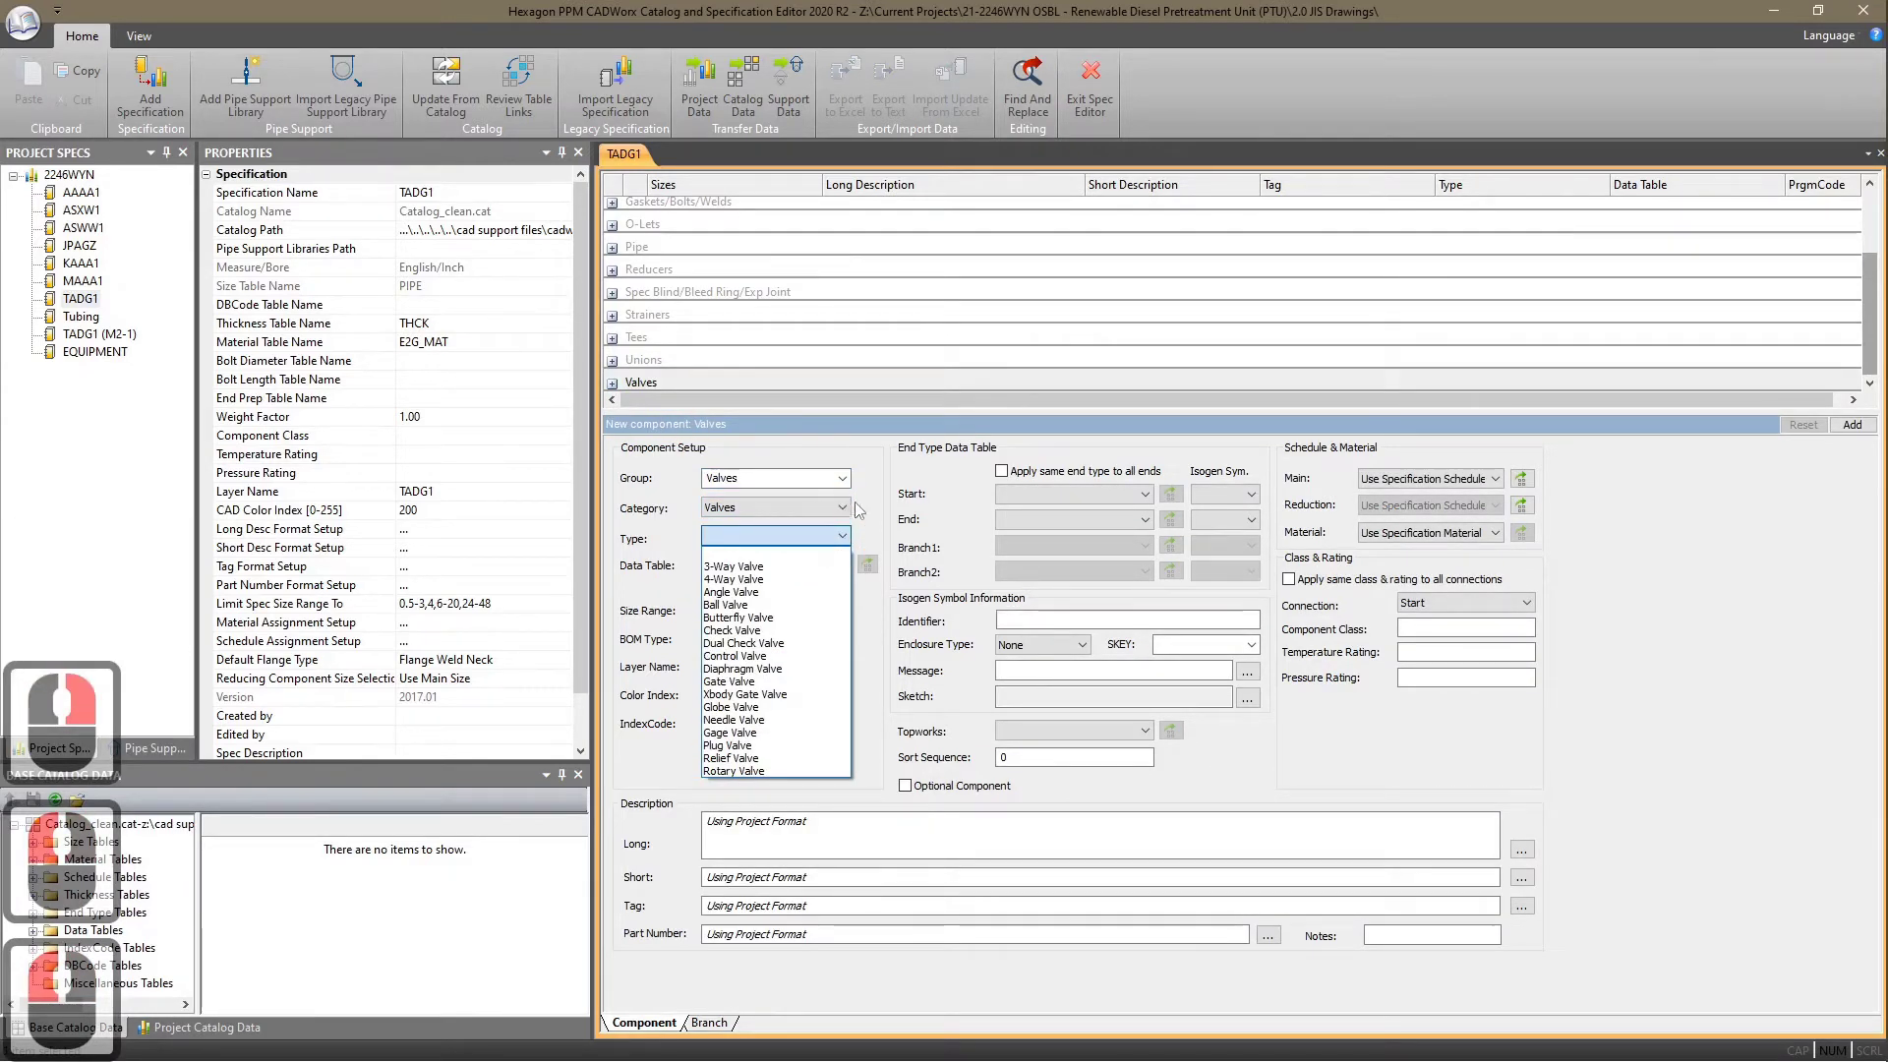
pyautogui.click(774, 518)
pyautogui.click(854, 544)
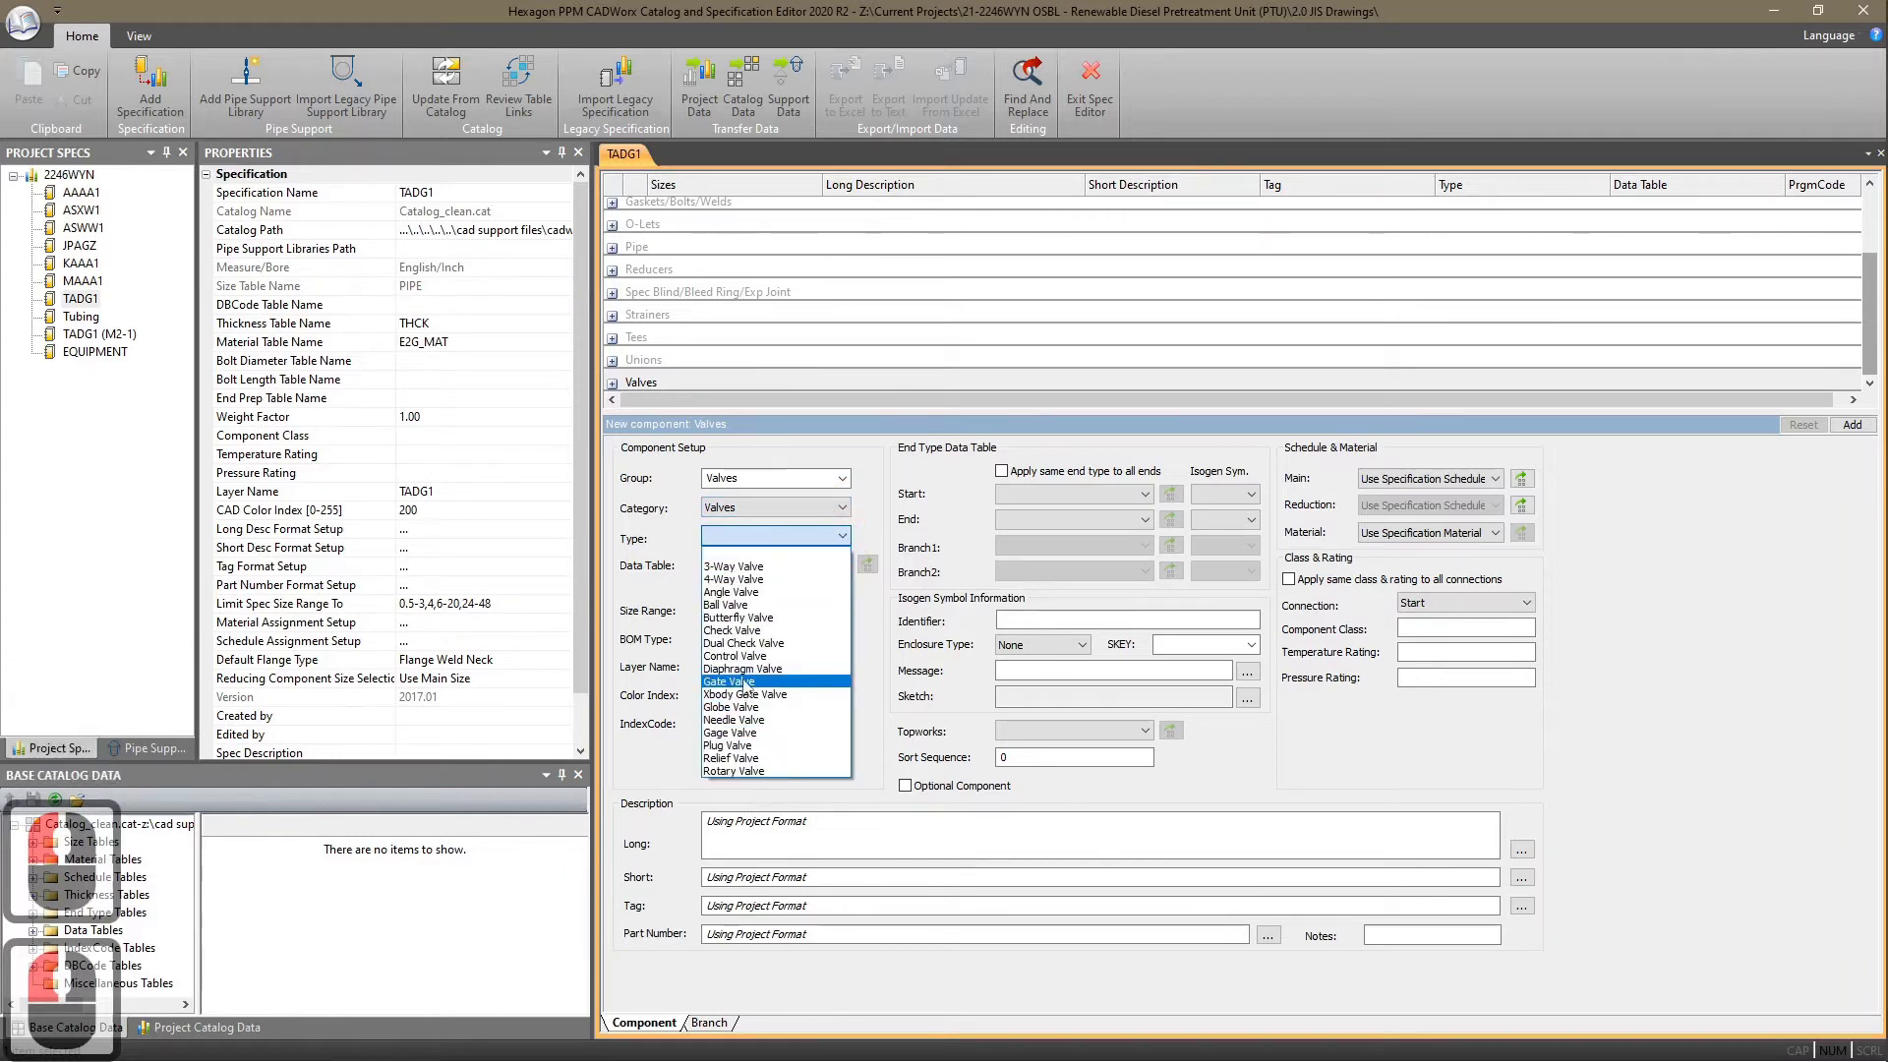
pyautogui.click(784, 504)
# - Assign the GATE_800_THD_RP_VGT data table (sizes 0.5-2) with the same end type on all ends
pyautogui.click(852, 576)
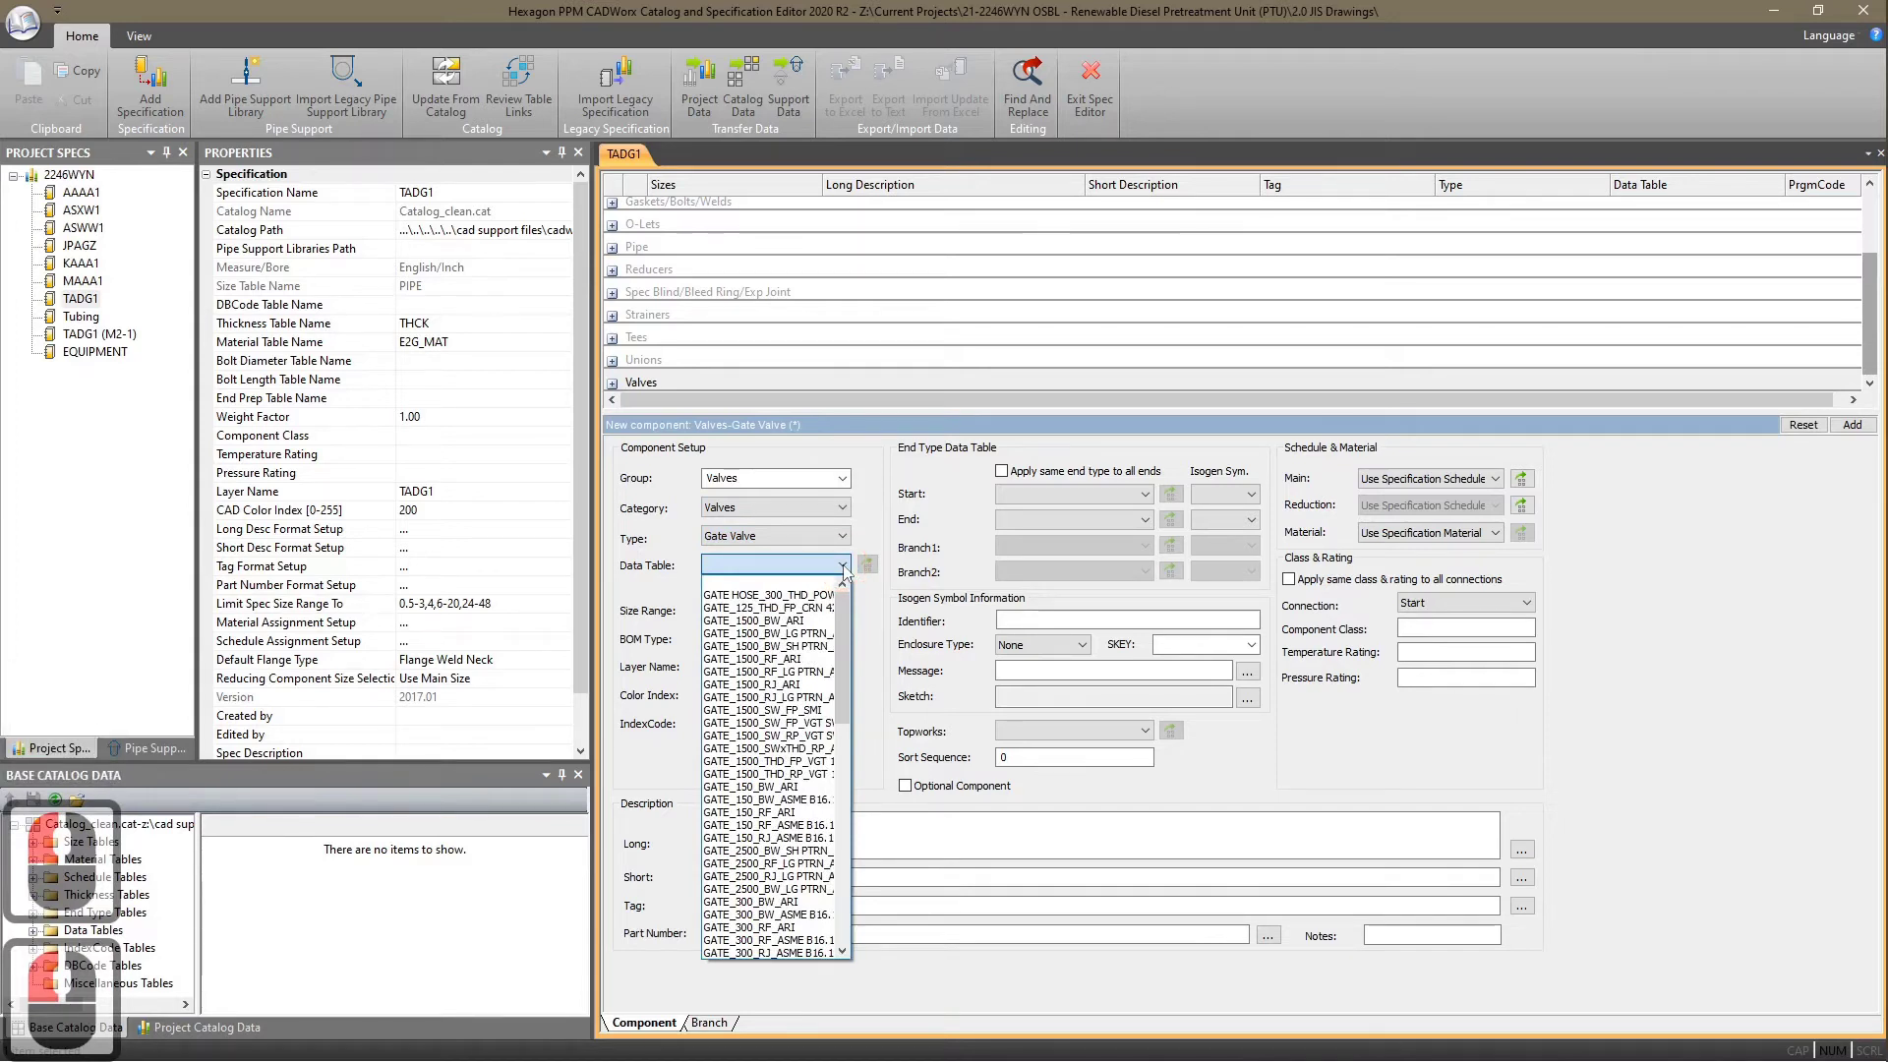
pyautogui.moveTo(843, 643); pyautogui.dragTo(845, 720)
pyautogui.moveTo(861, 844); pyautogui.dragTo(790, 777)
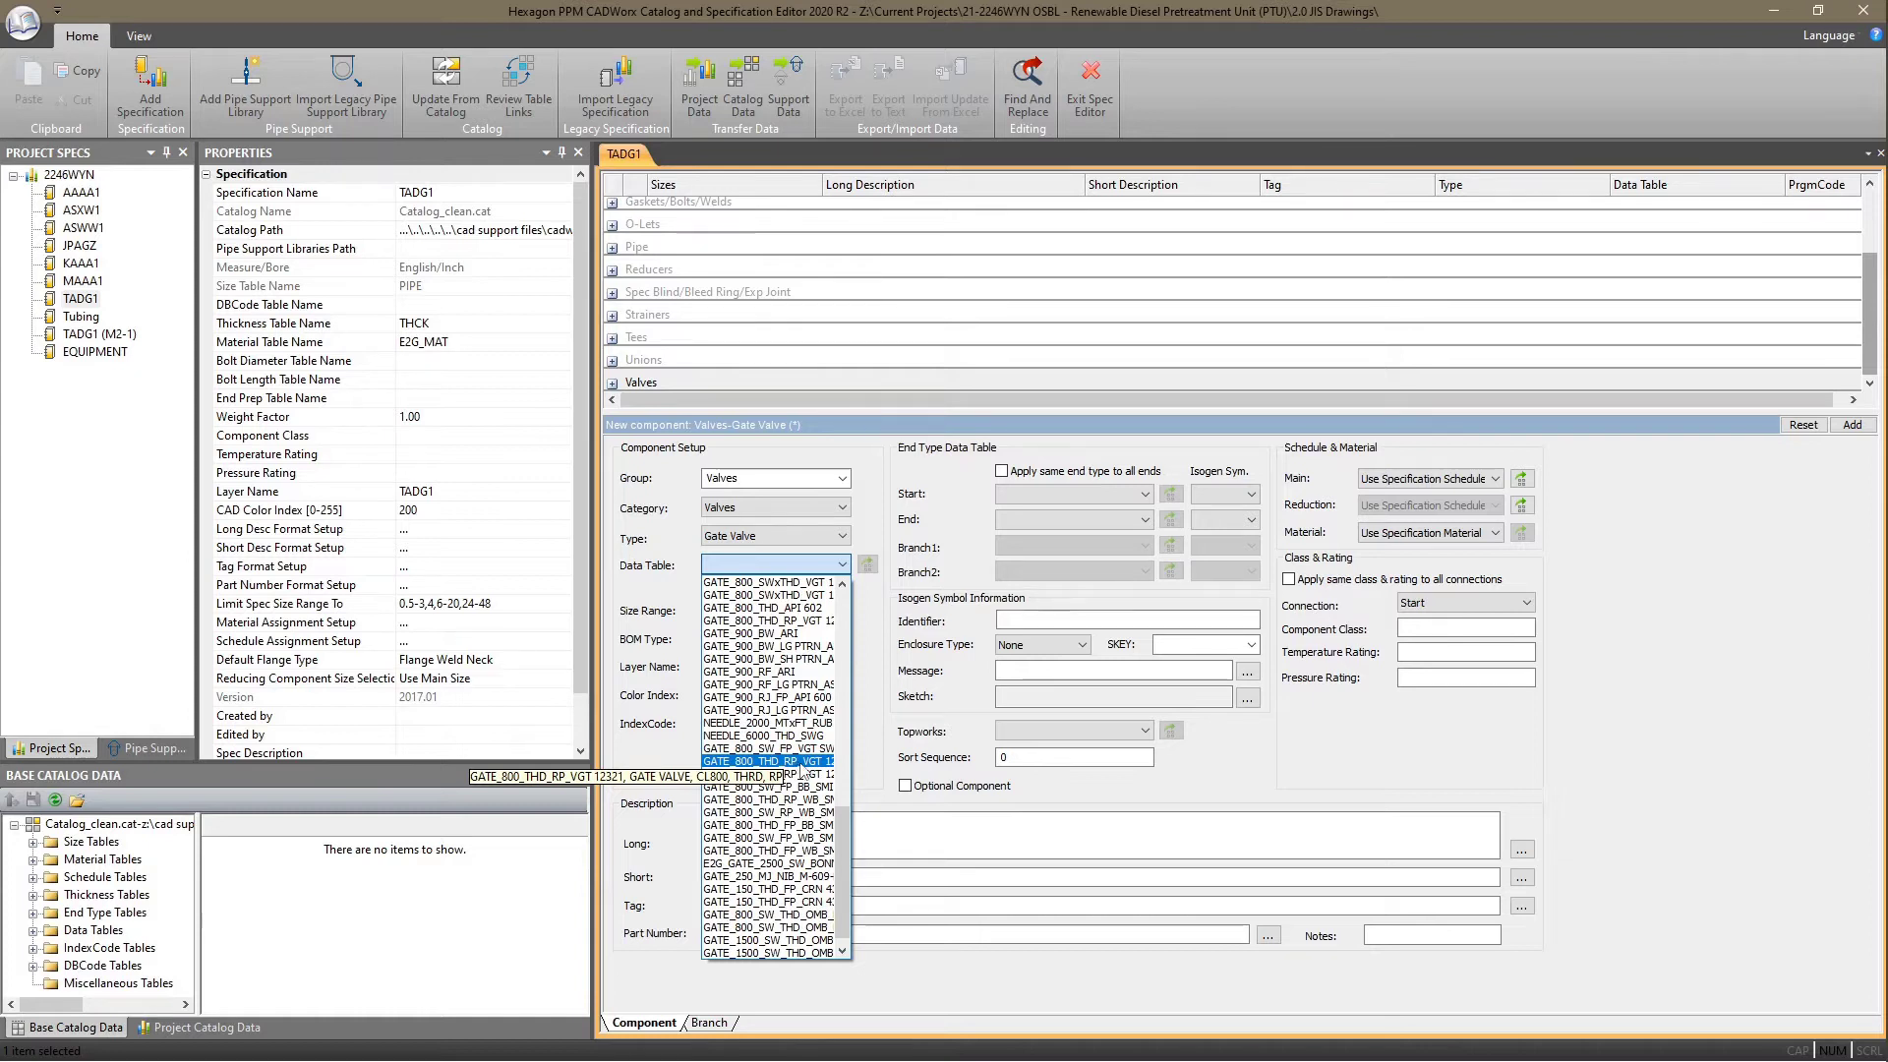
pyautogui.moveTo(809, 773); pyautogui.dragTo(1168, 737)
pyautogui.moveTo(1159, 737); pyautogui.dragTo(1059, 814)
# - Set the topworks to Wheel_Gate_800_T_I_top under the Wheel group
pyautogui.click(1044, 815)
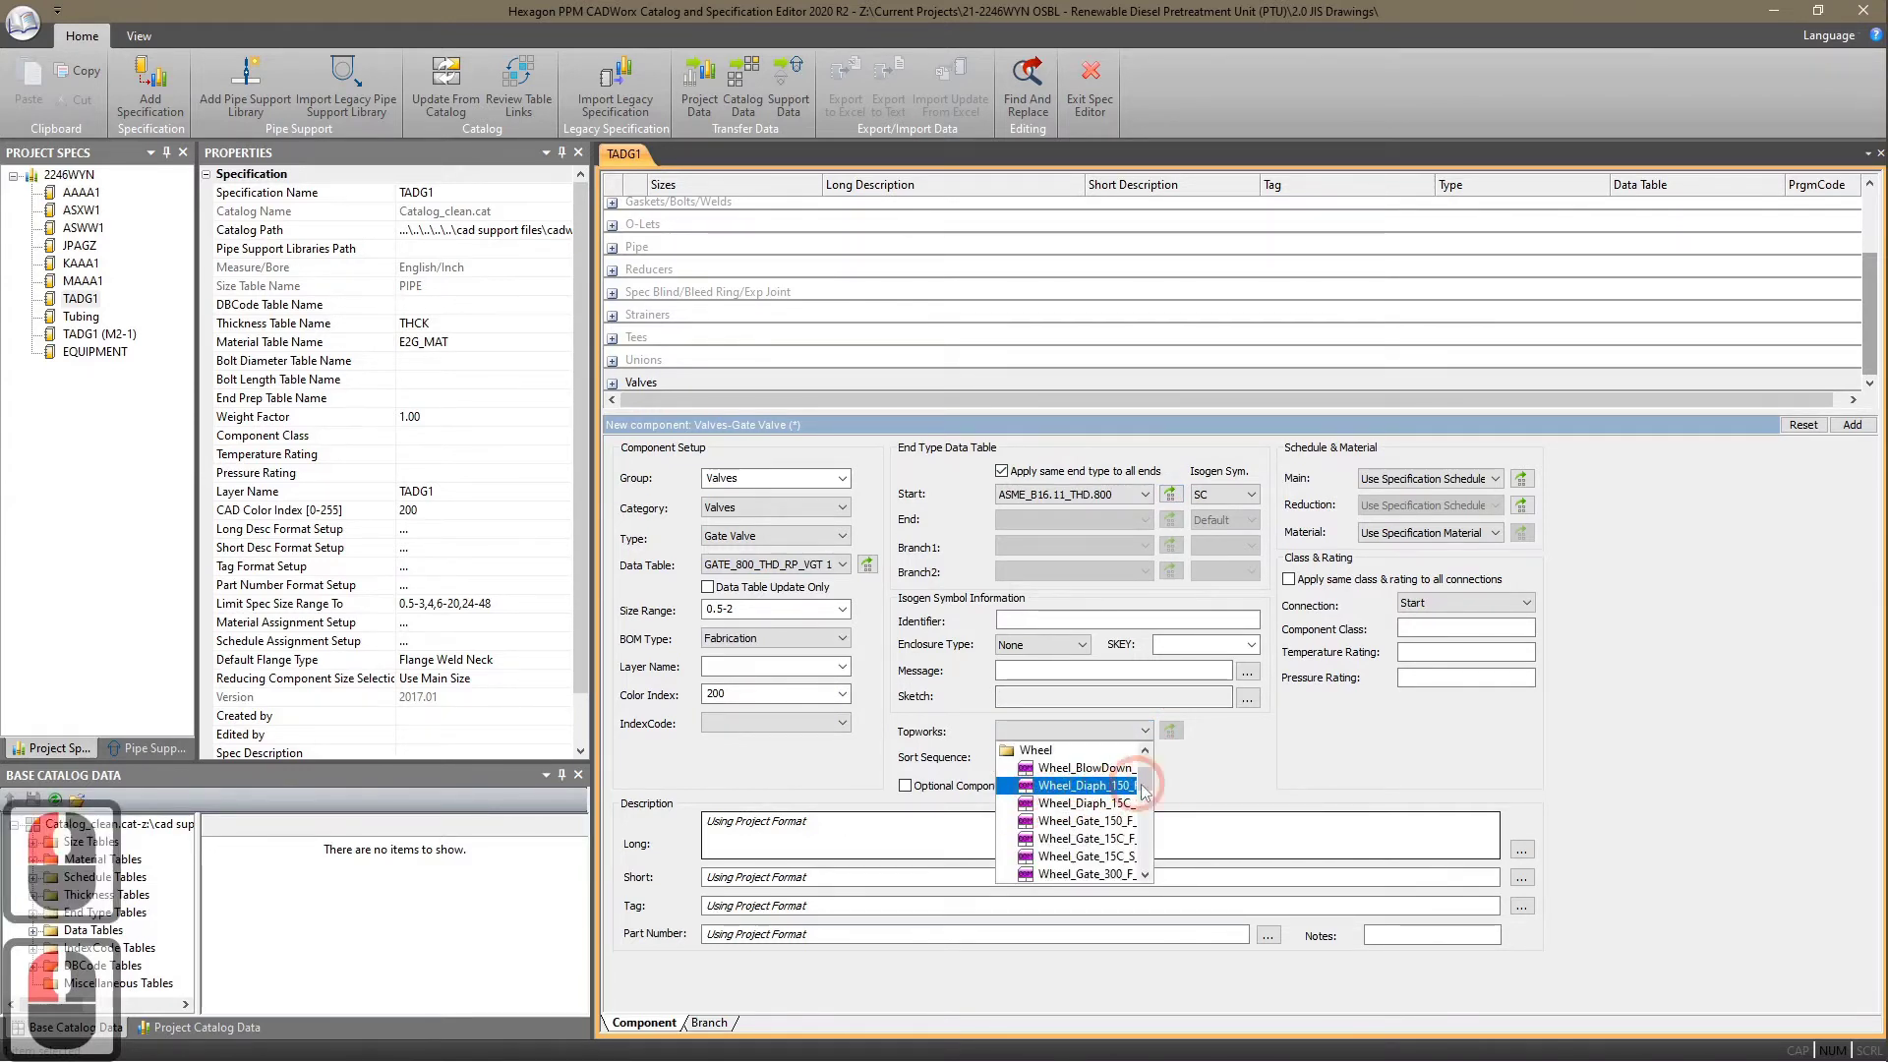
pyautogui.click(1160, 801)
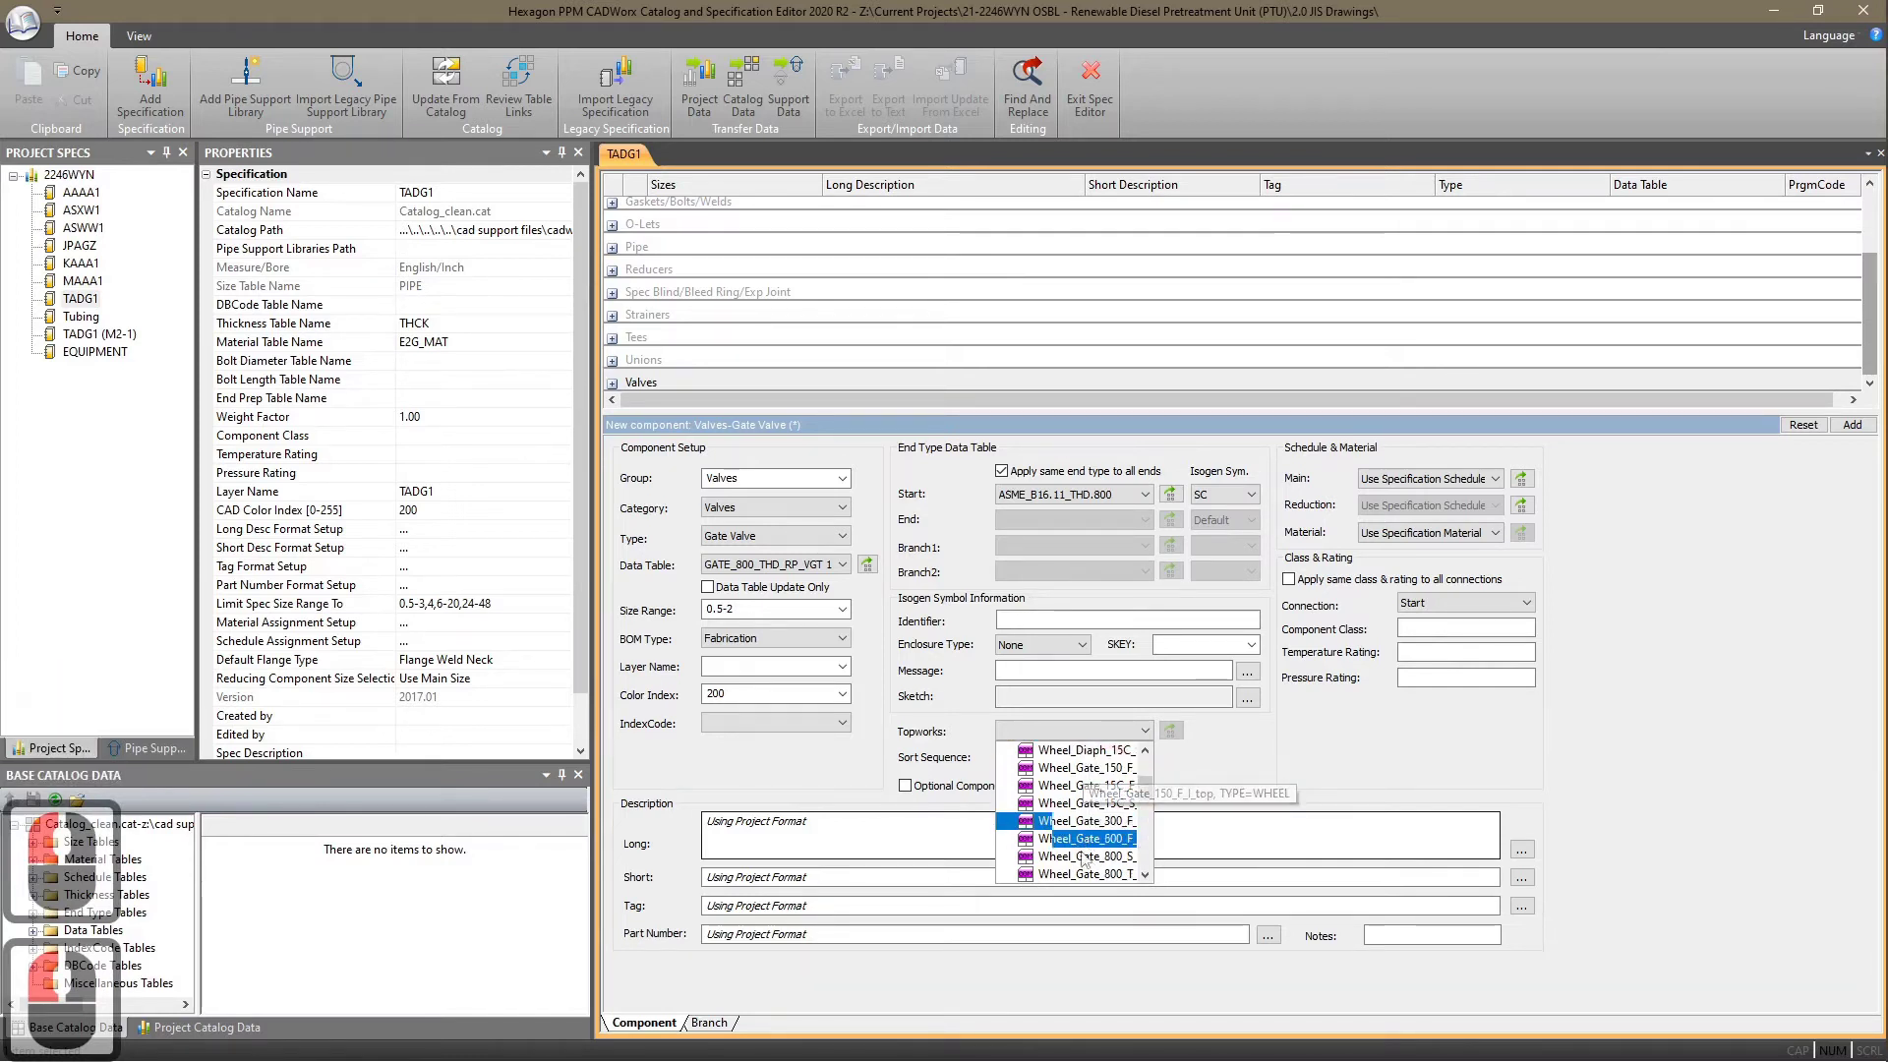
pyautogui.click(1093, 868)
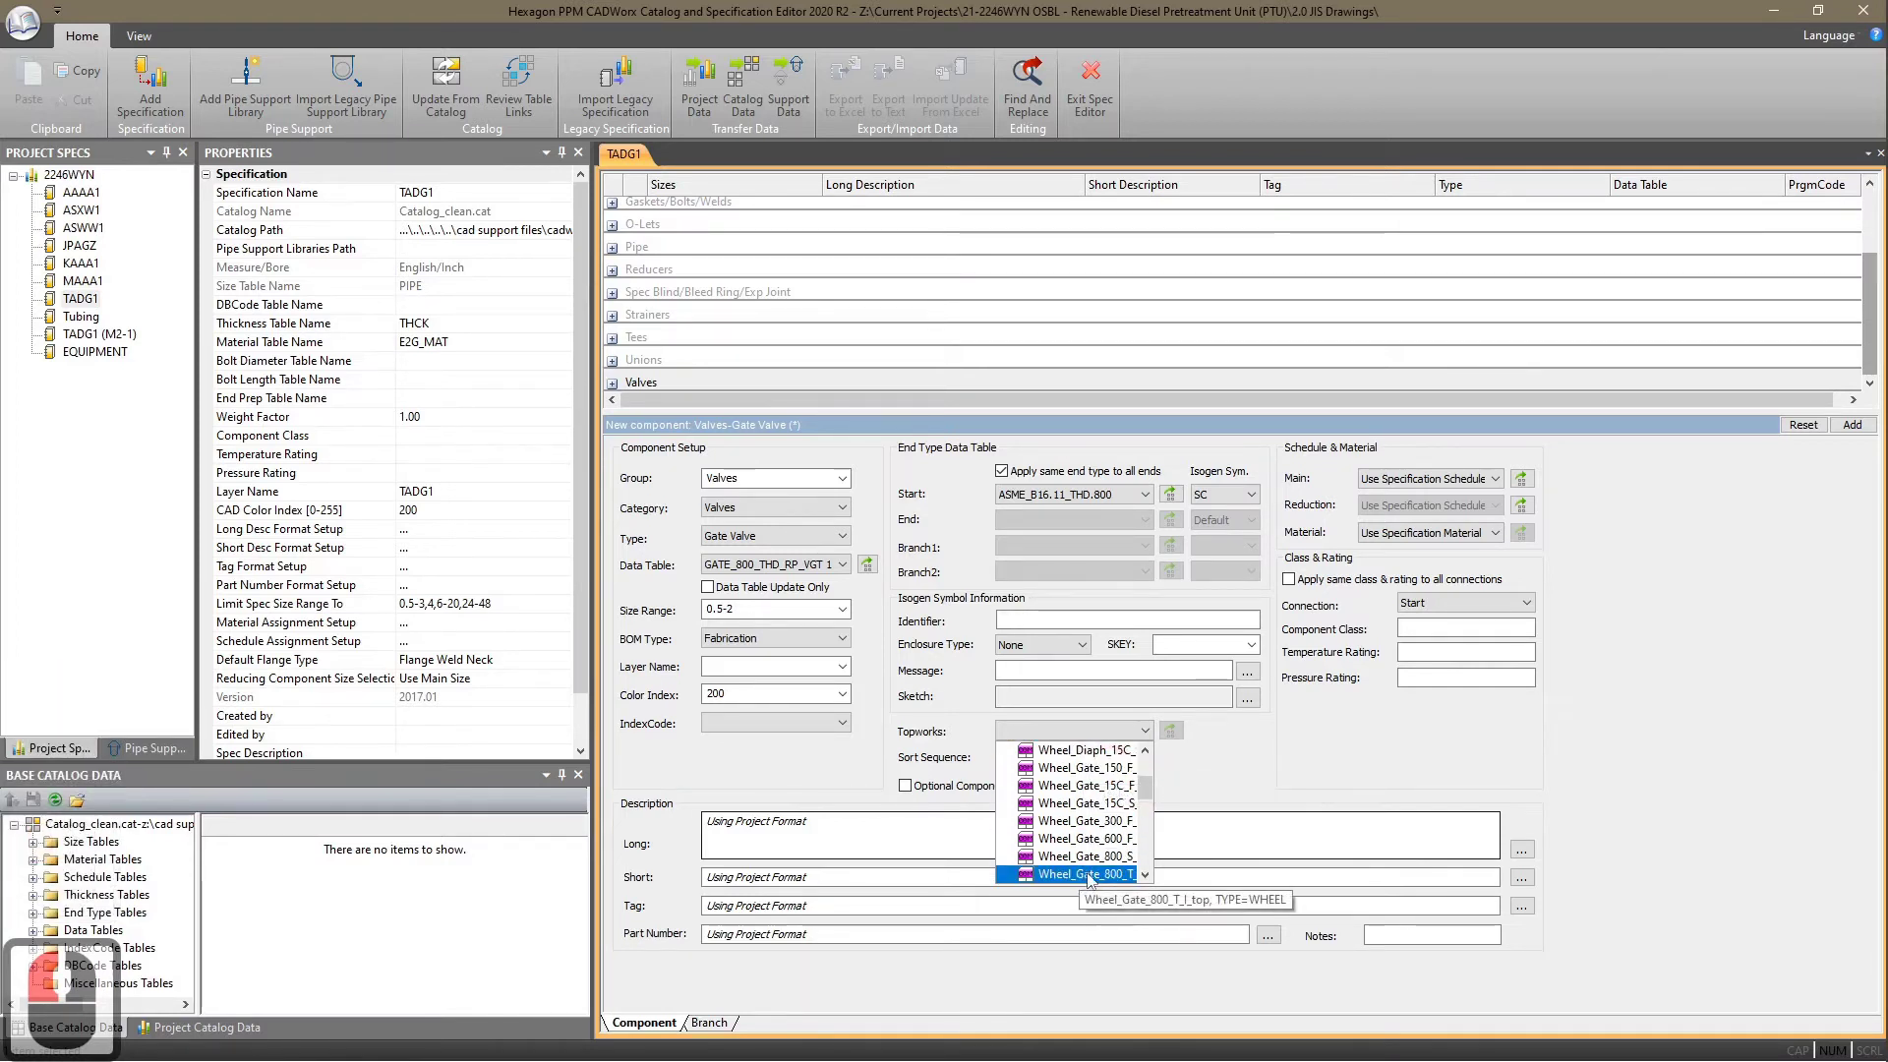
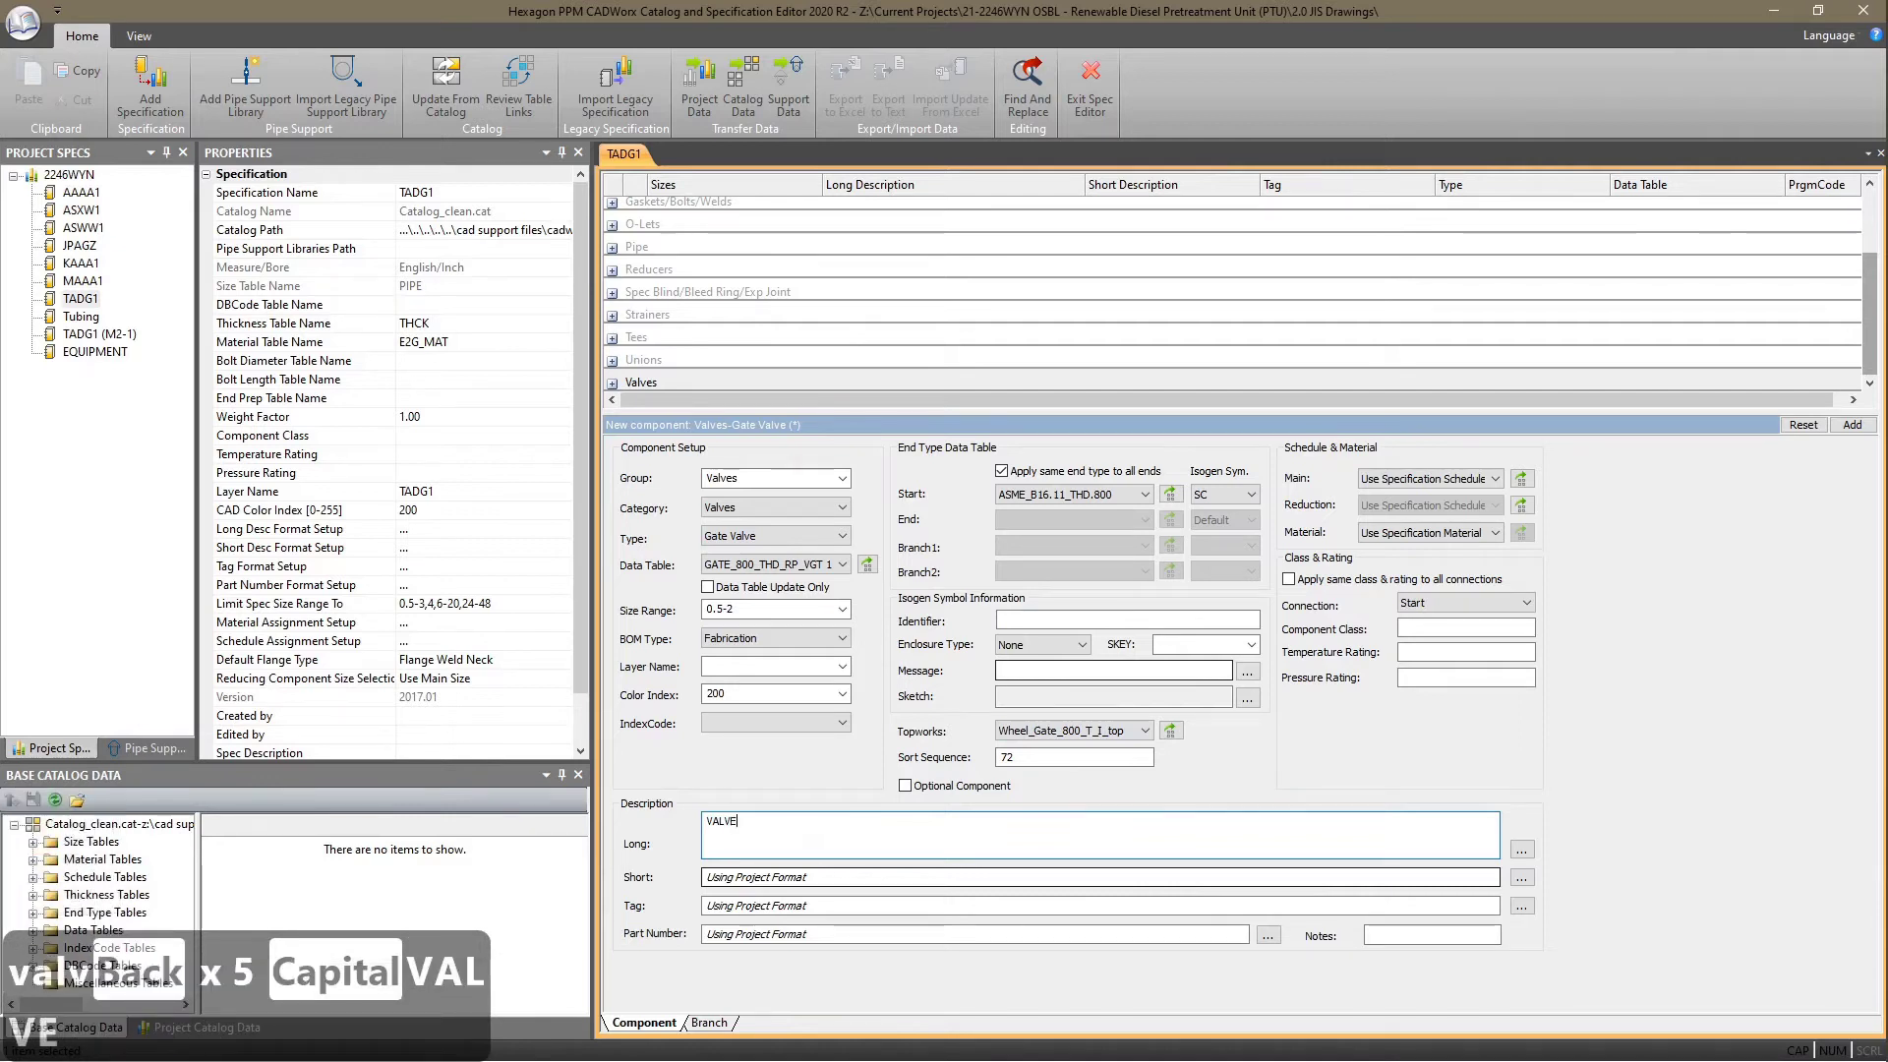
# - Enter the long description VALVE, 800#, THRD, RP, A105 and add the valve to the spec
pyautogui.write('ve,')
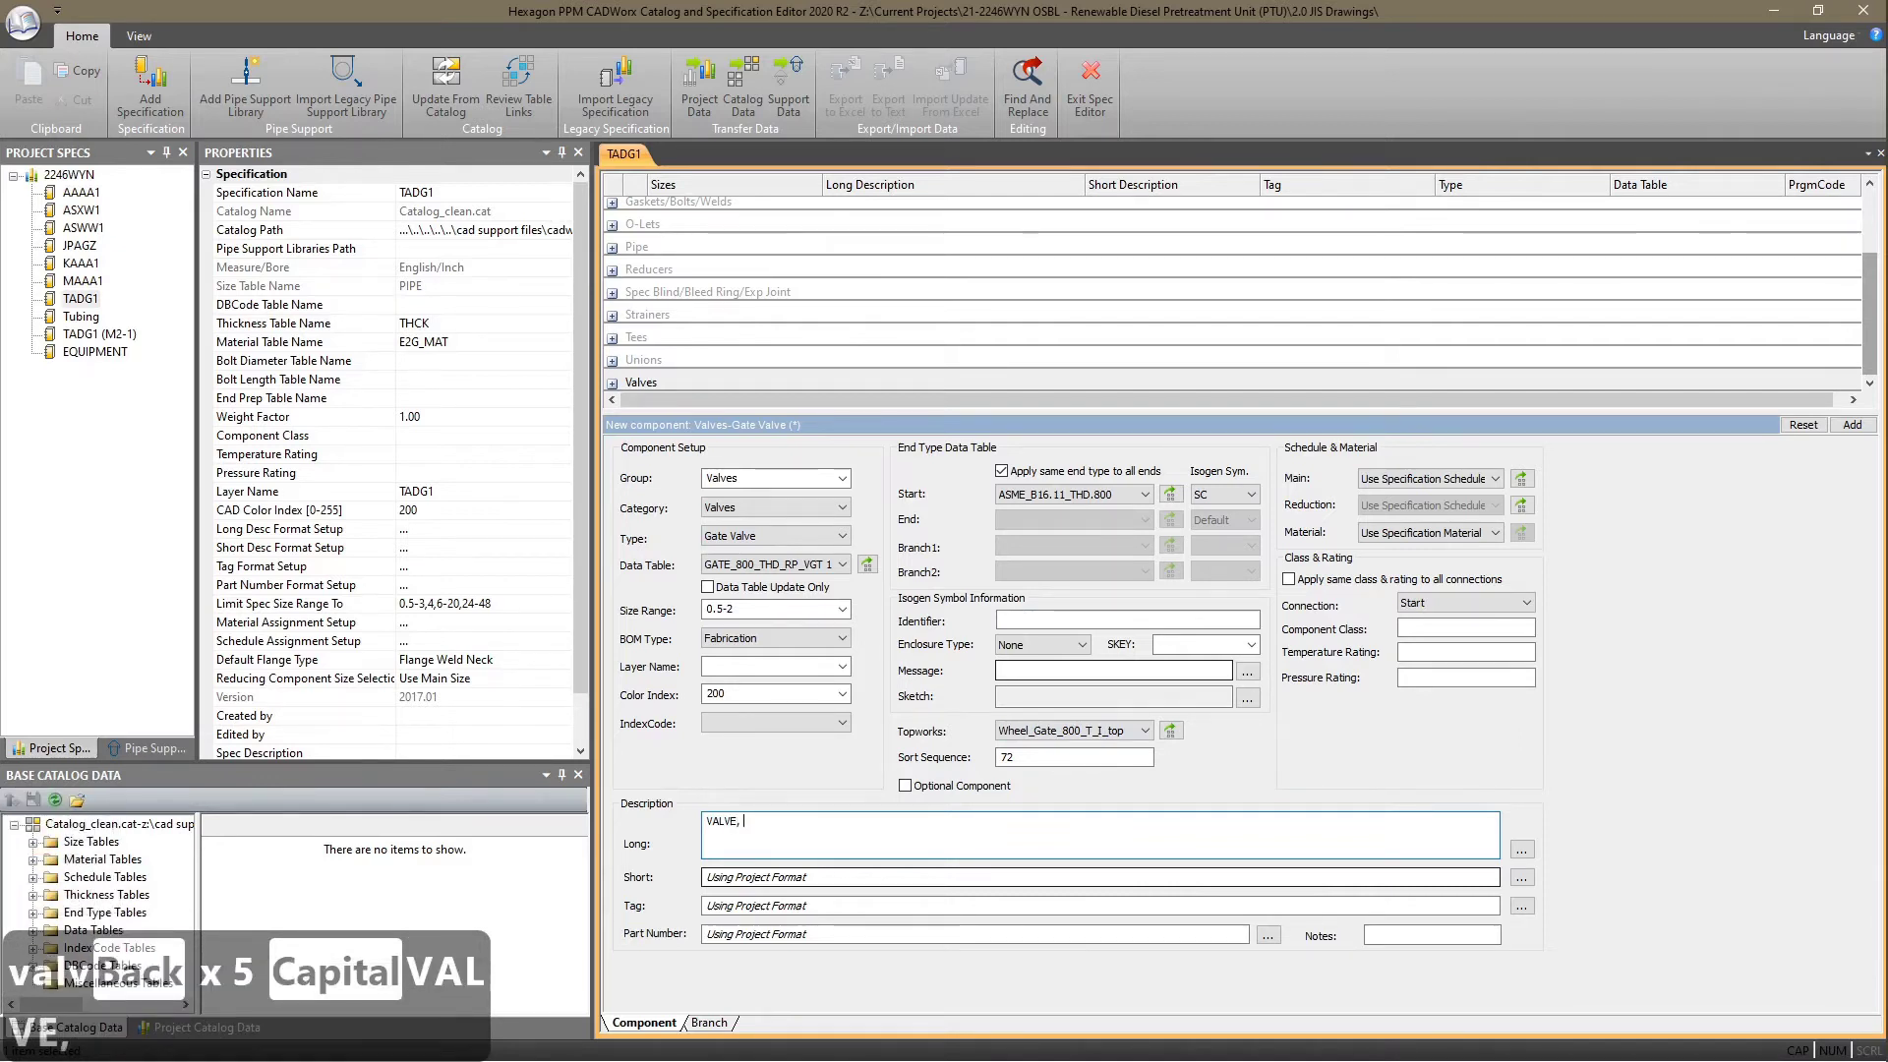
pyautogui.write('0')
pyautogui.press('shift+3')
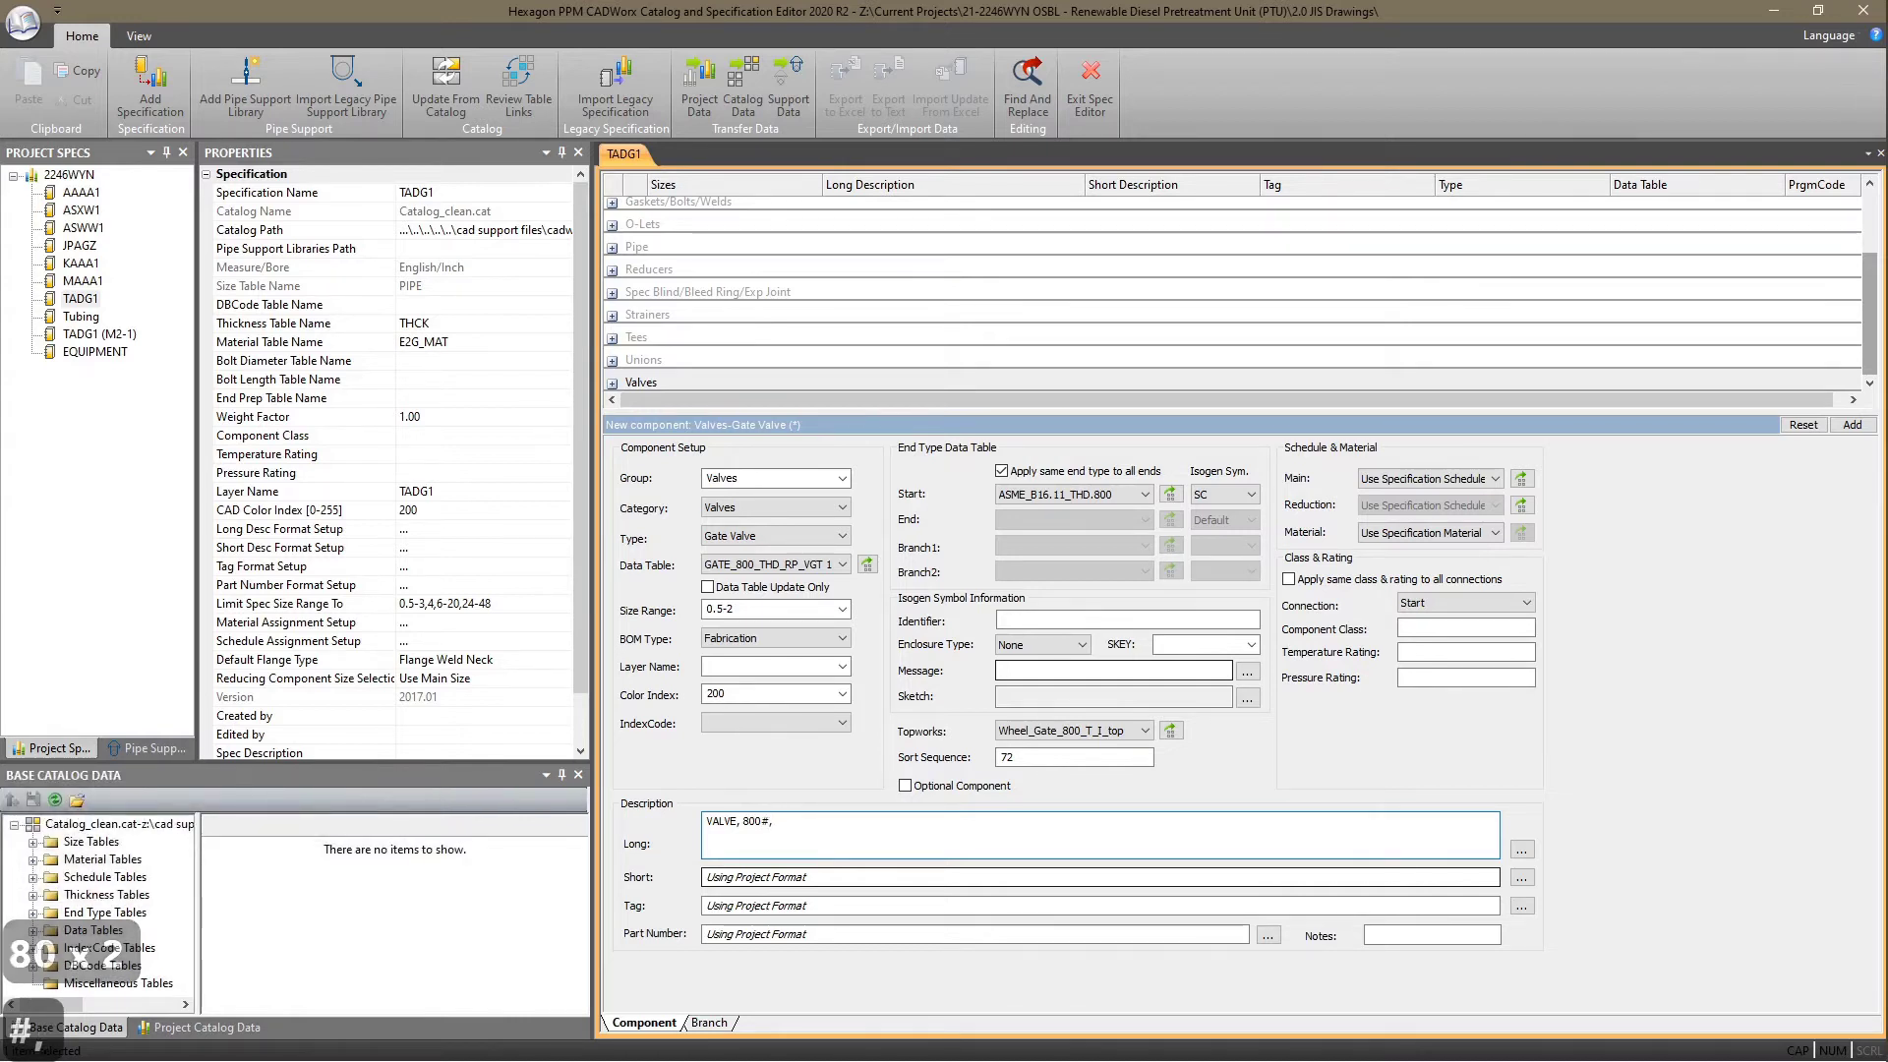
pyautogui.write('thrd')
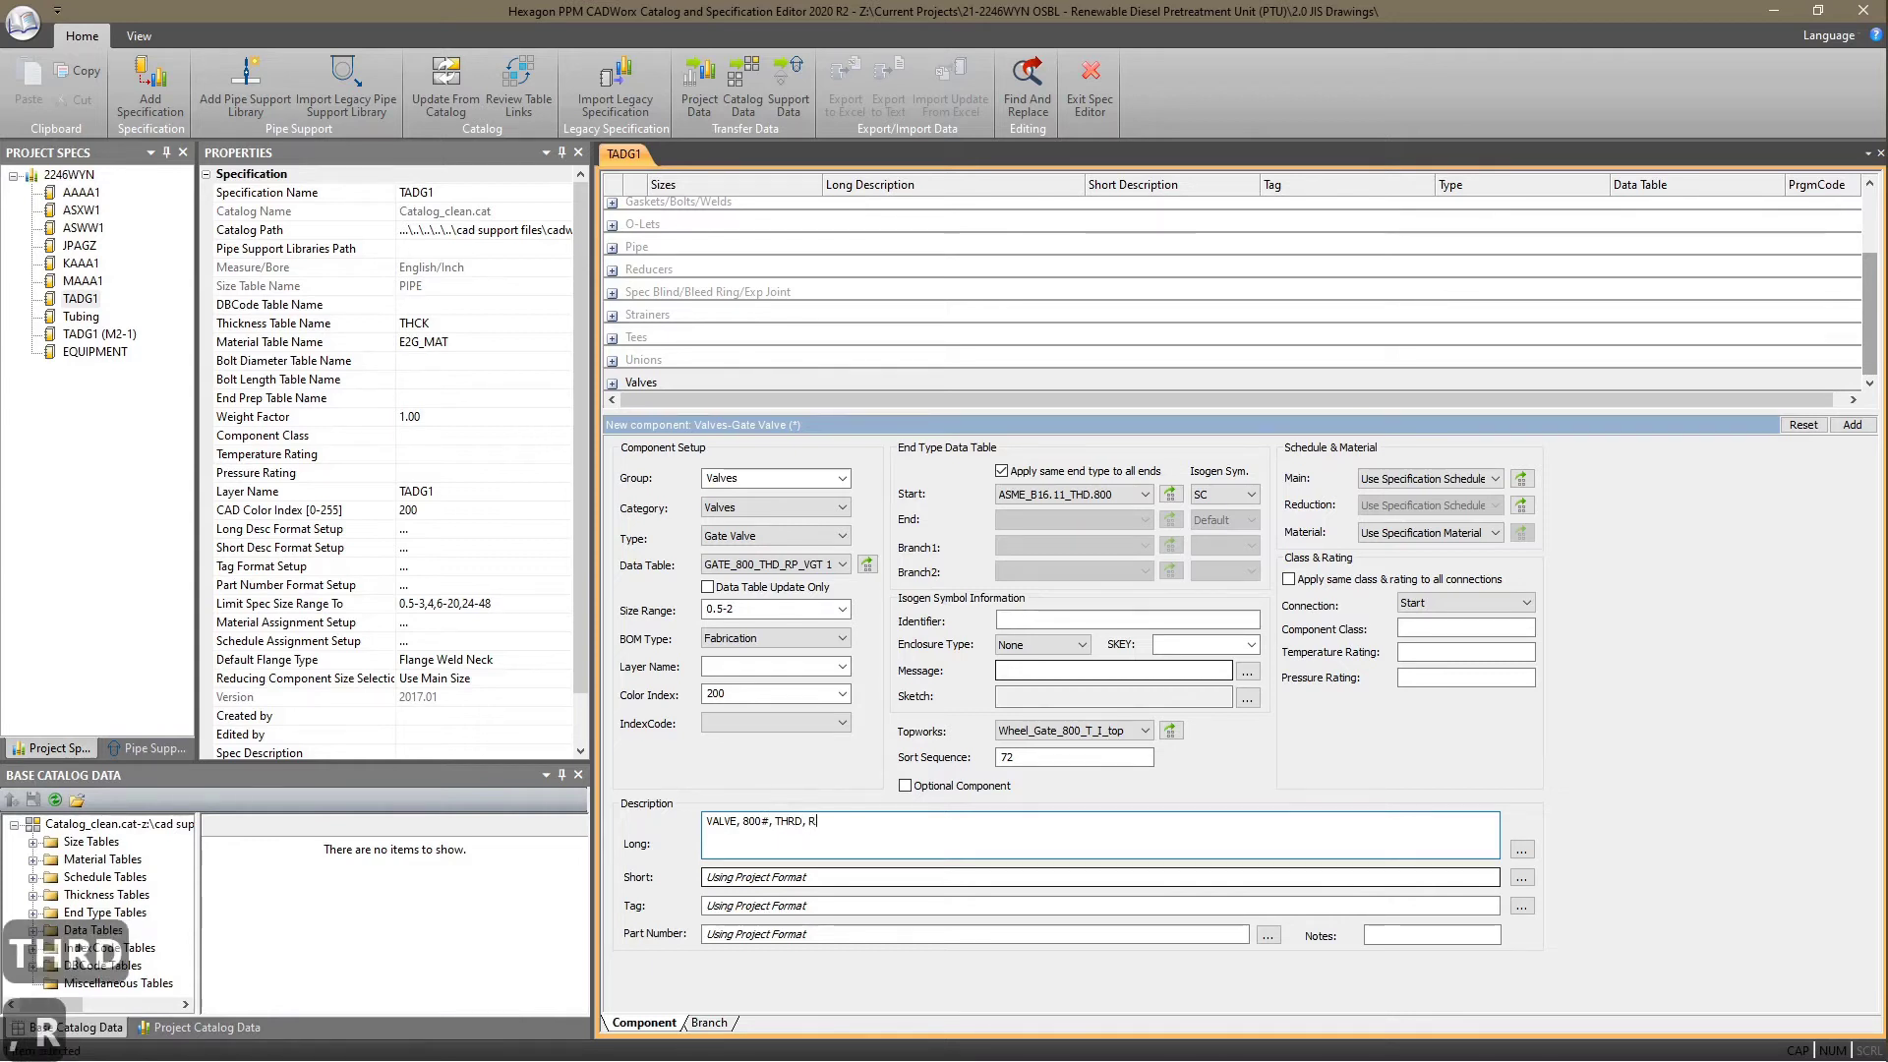
pyautogui.write('p')
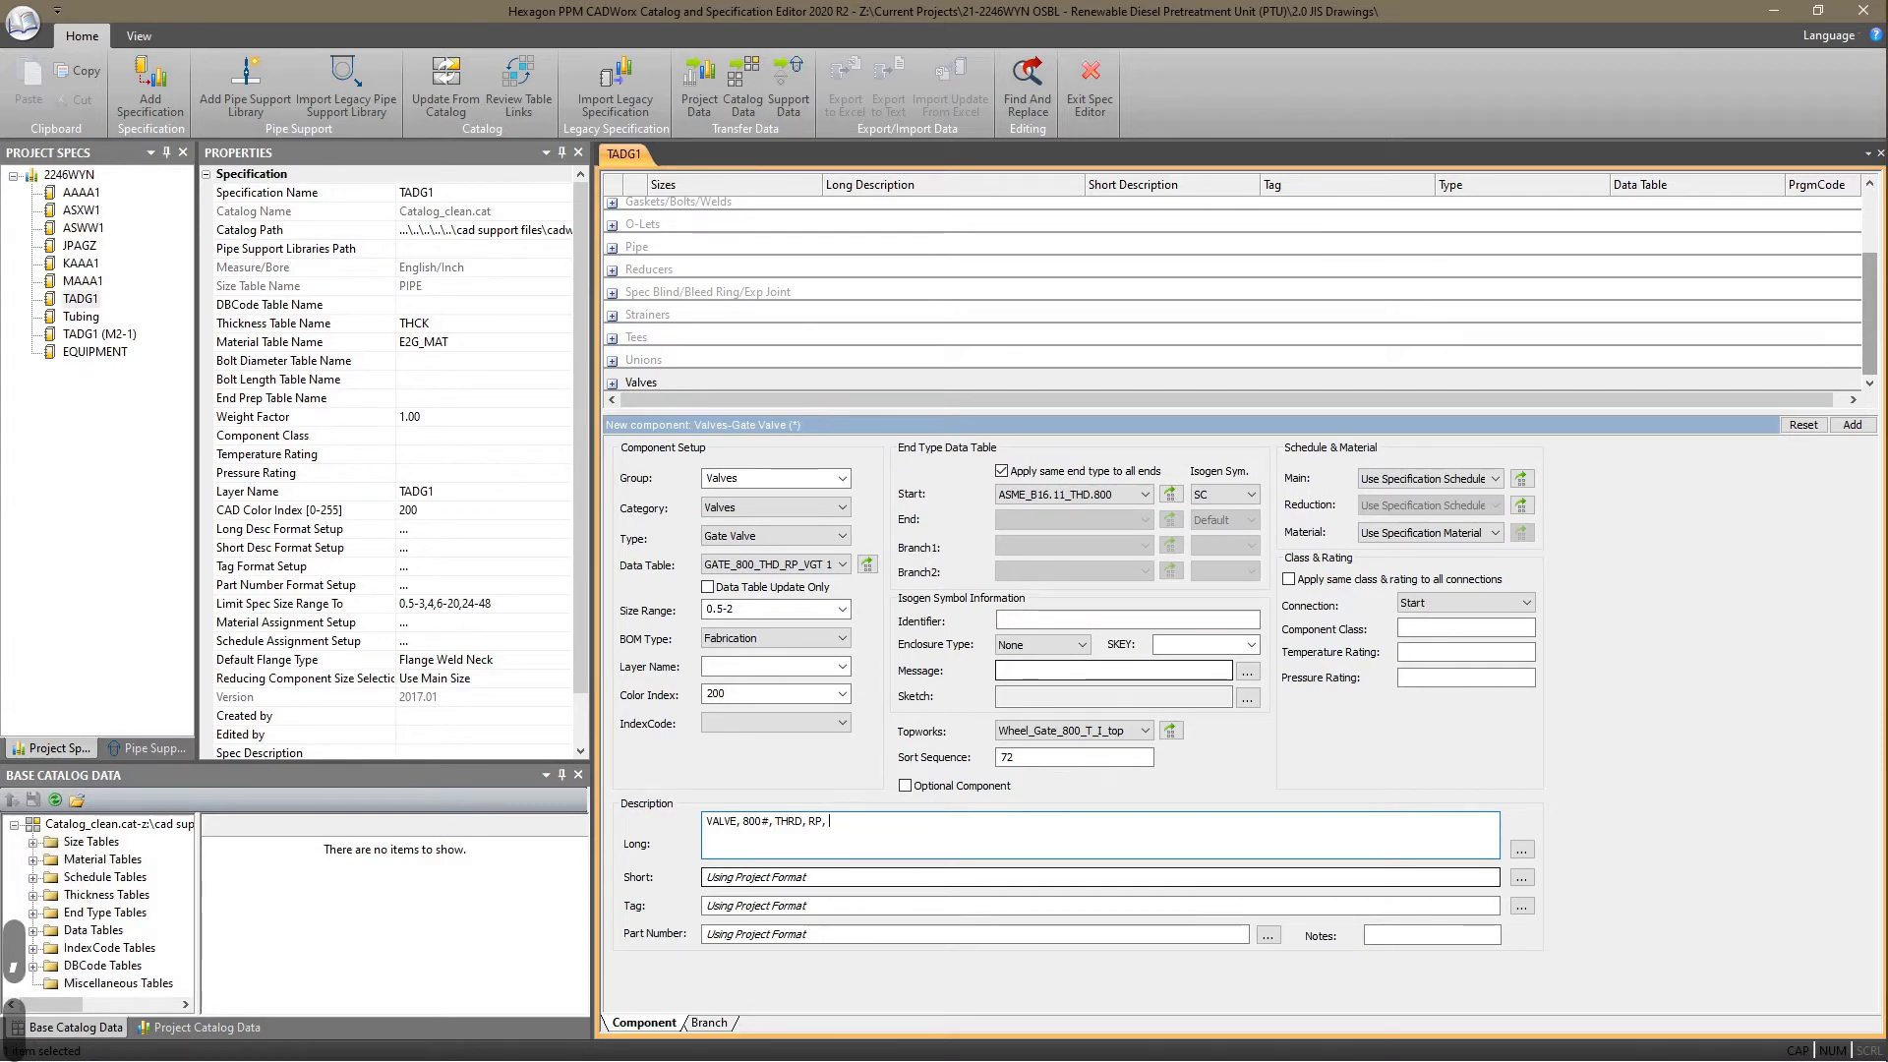
pyautogui.write('a105')
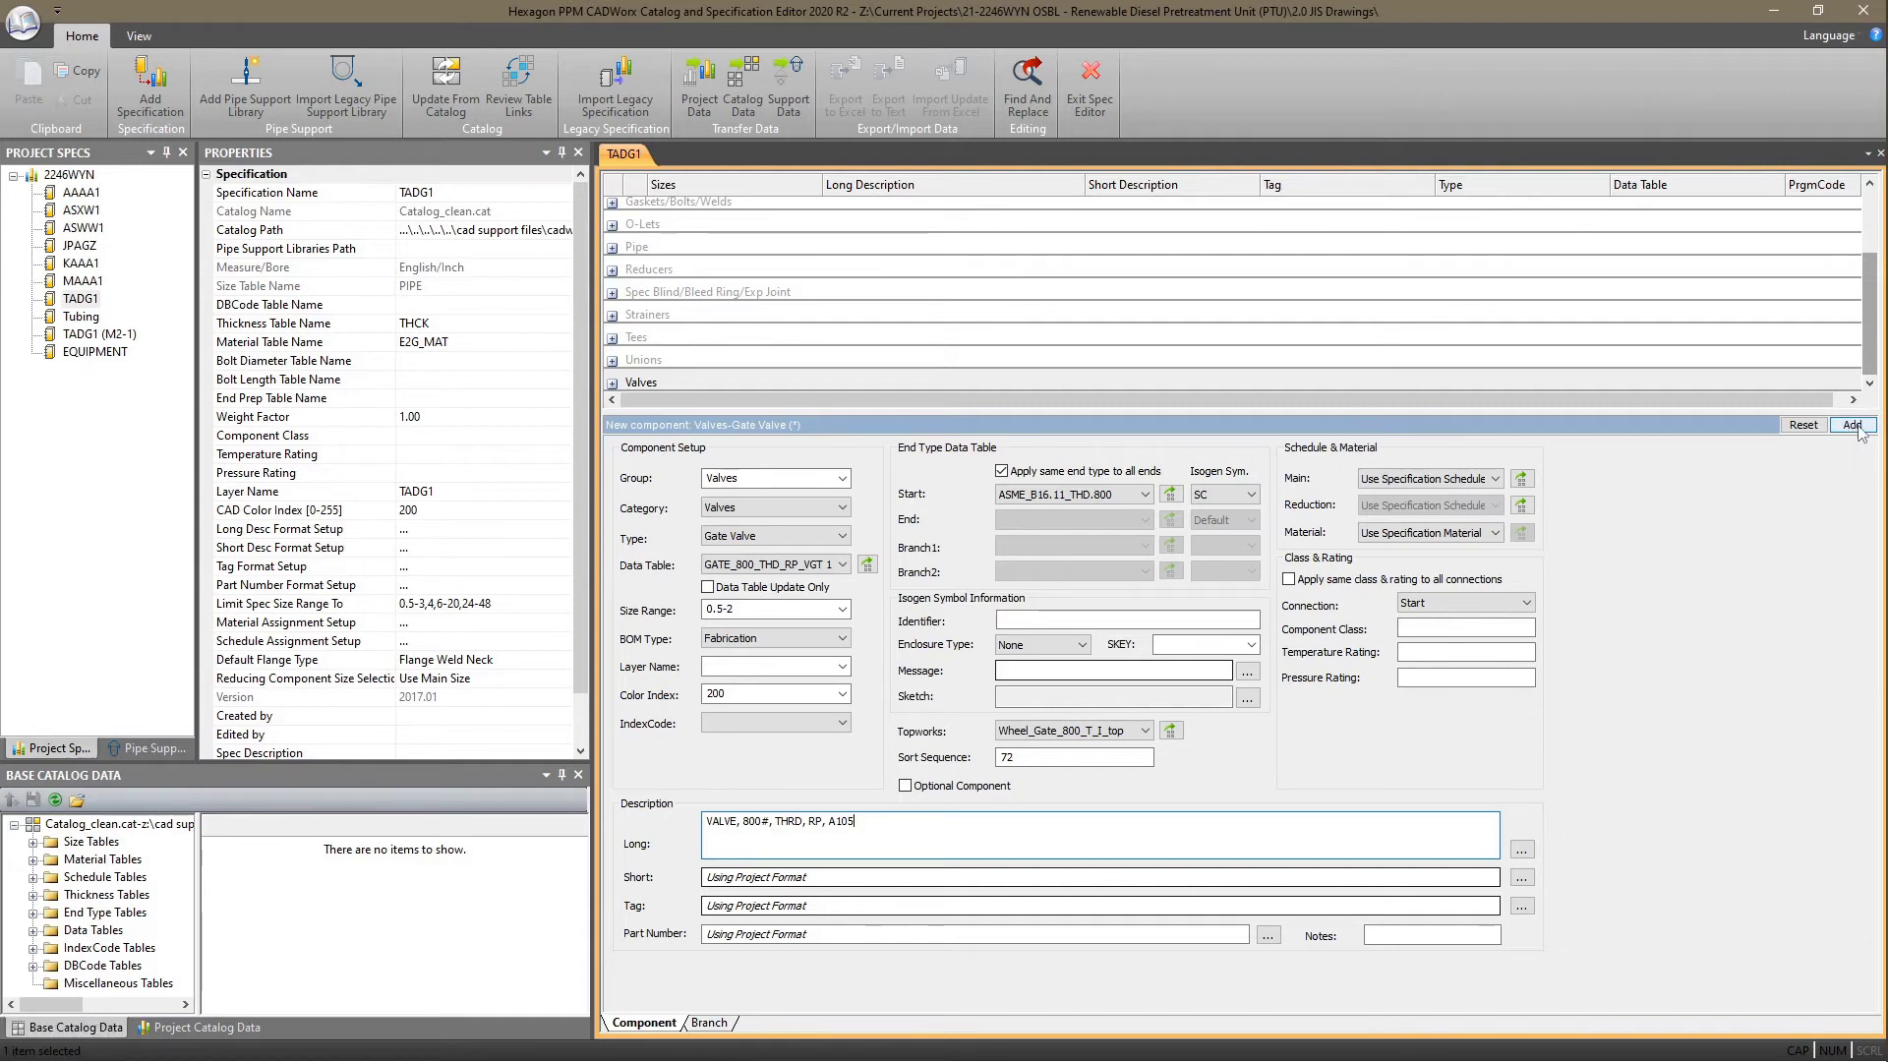
pyautogui.click(1867, 435)
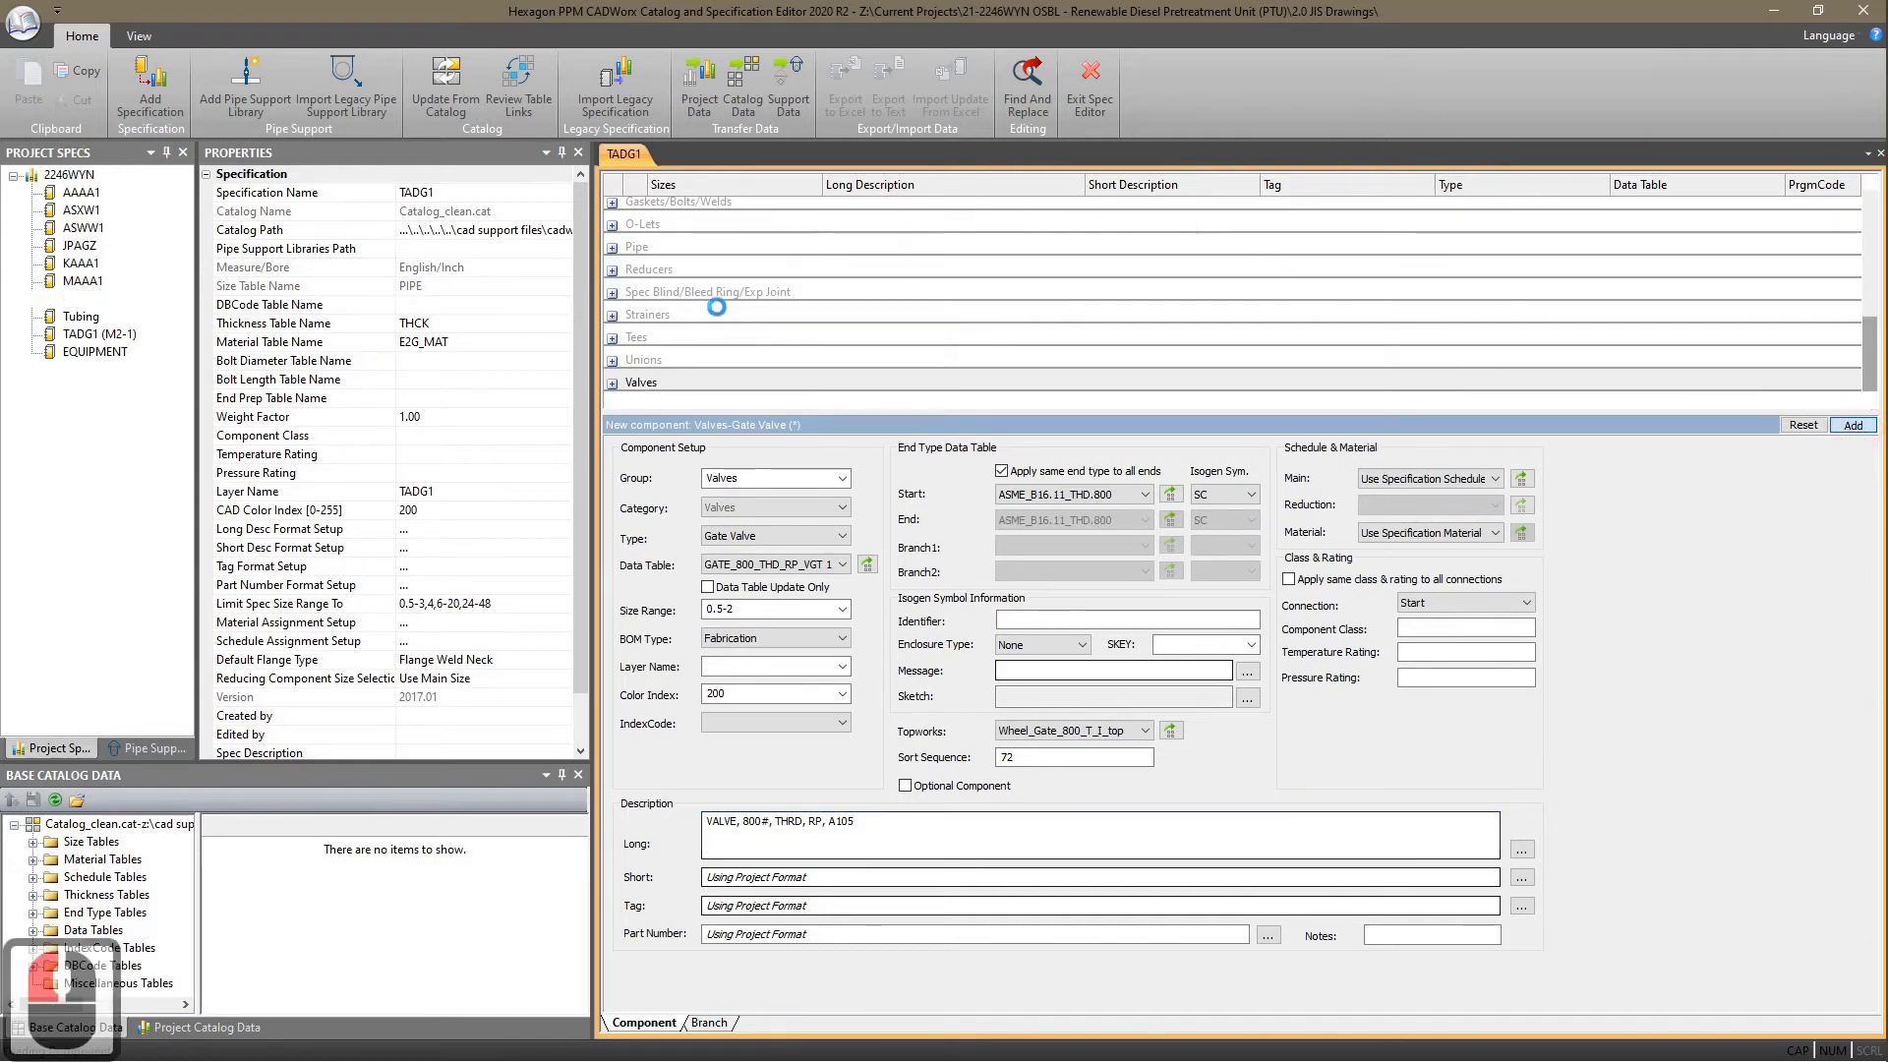
# - Expand the Valves group and review the new 800# threaded gate valve row
pyautogui.click(943, 388)
pyautogui.click(865, 315)
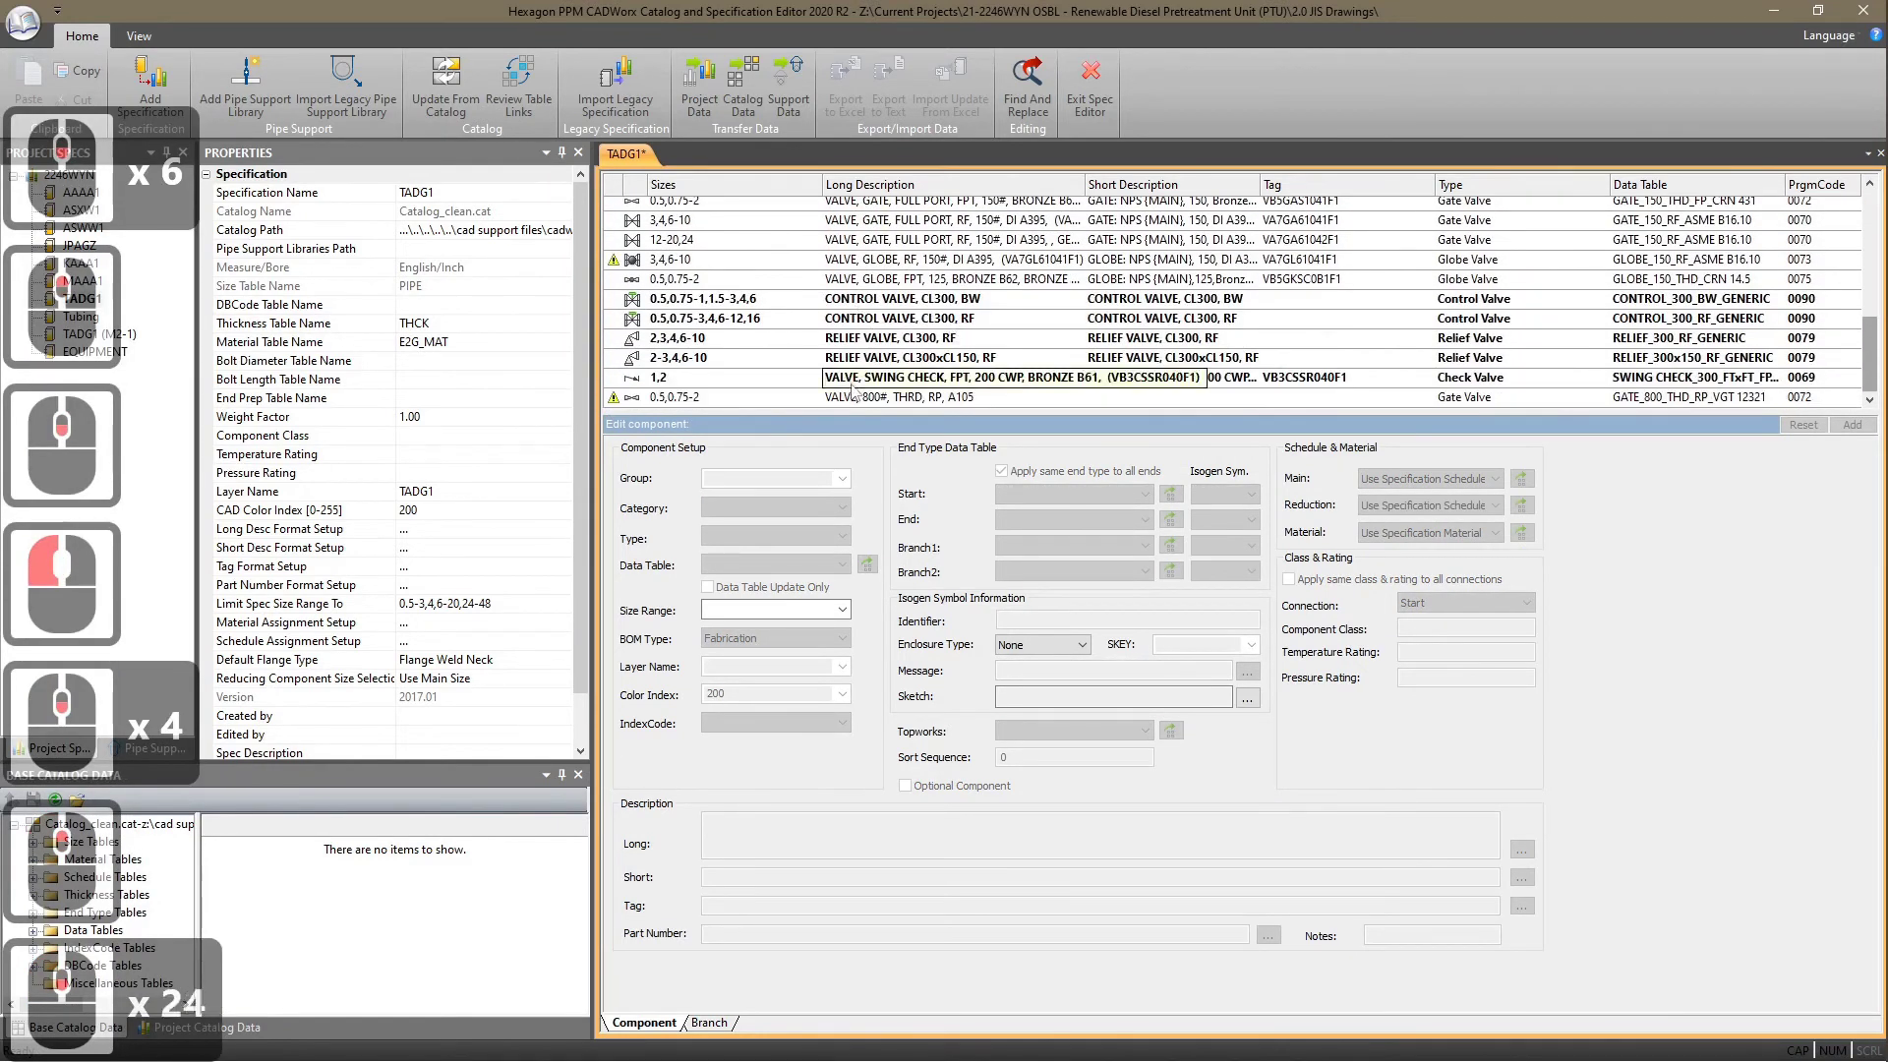
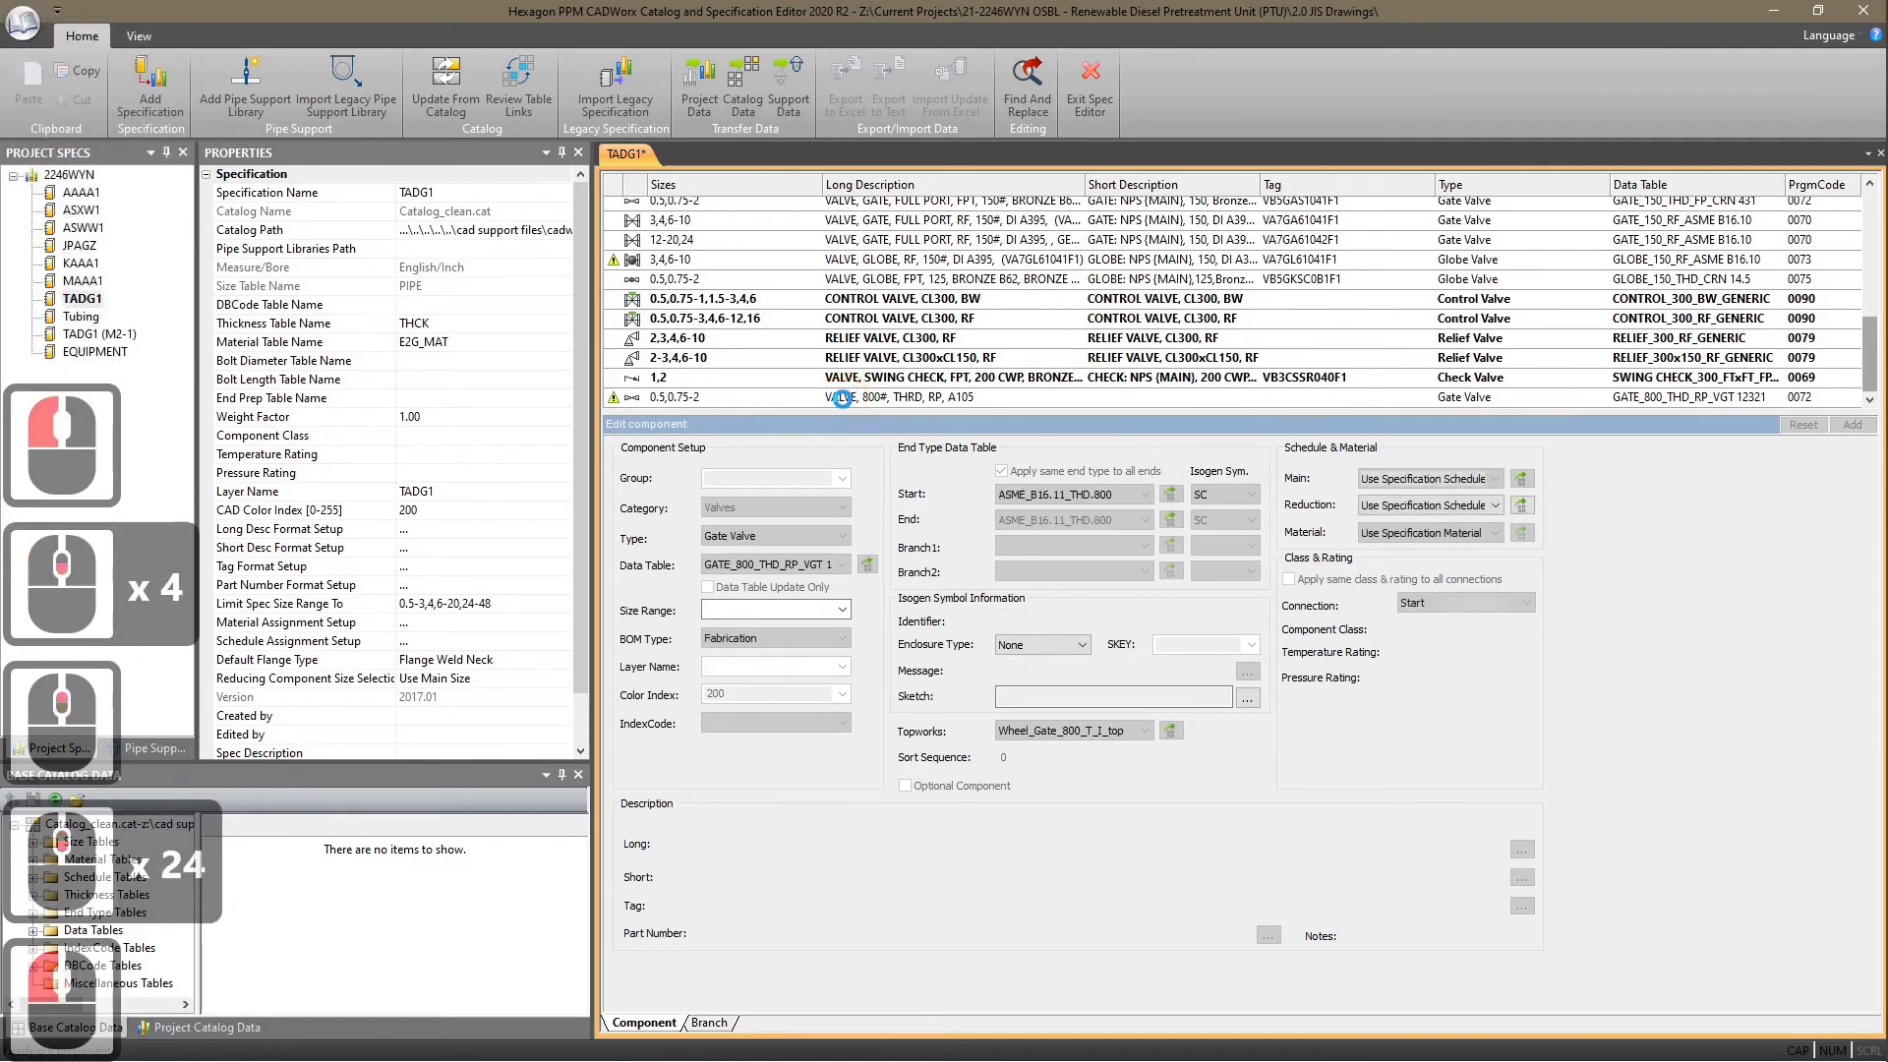
pyautogui.scroll(-3)
pyautogui.scroll(-3)
pyautogui.scroll(-3)
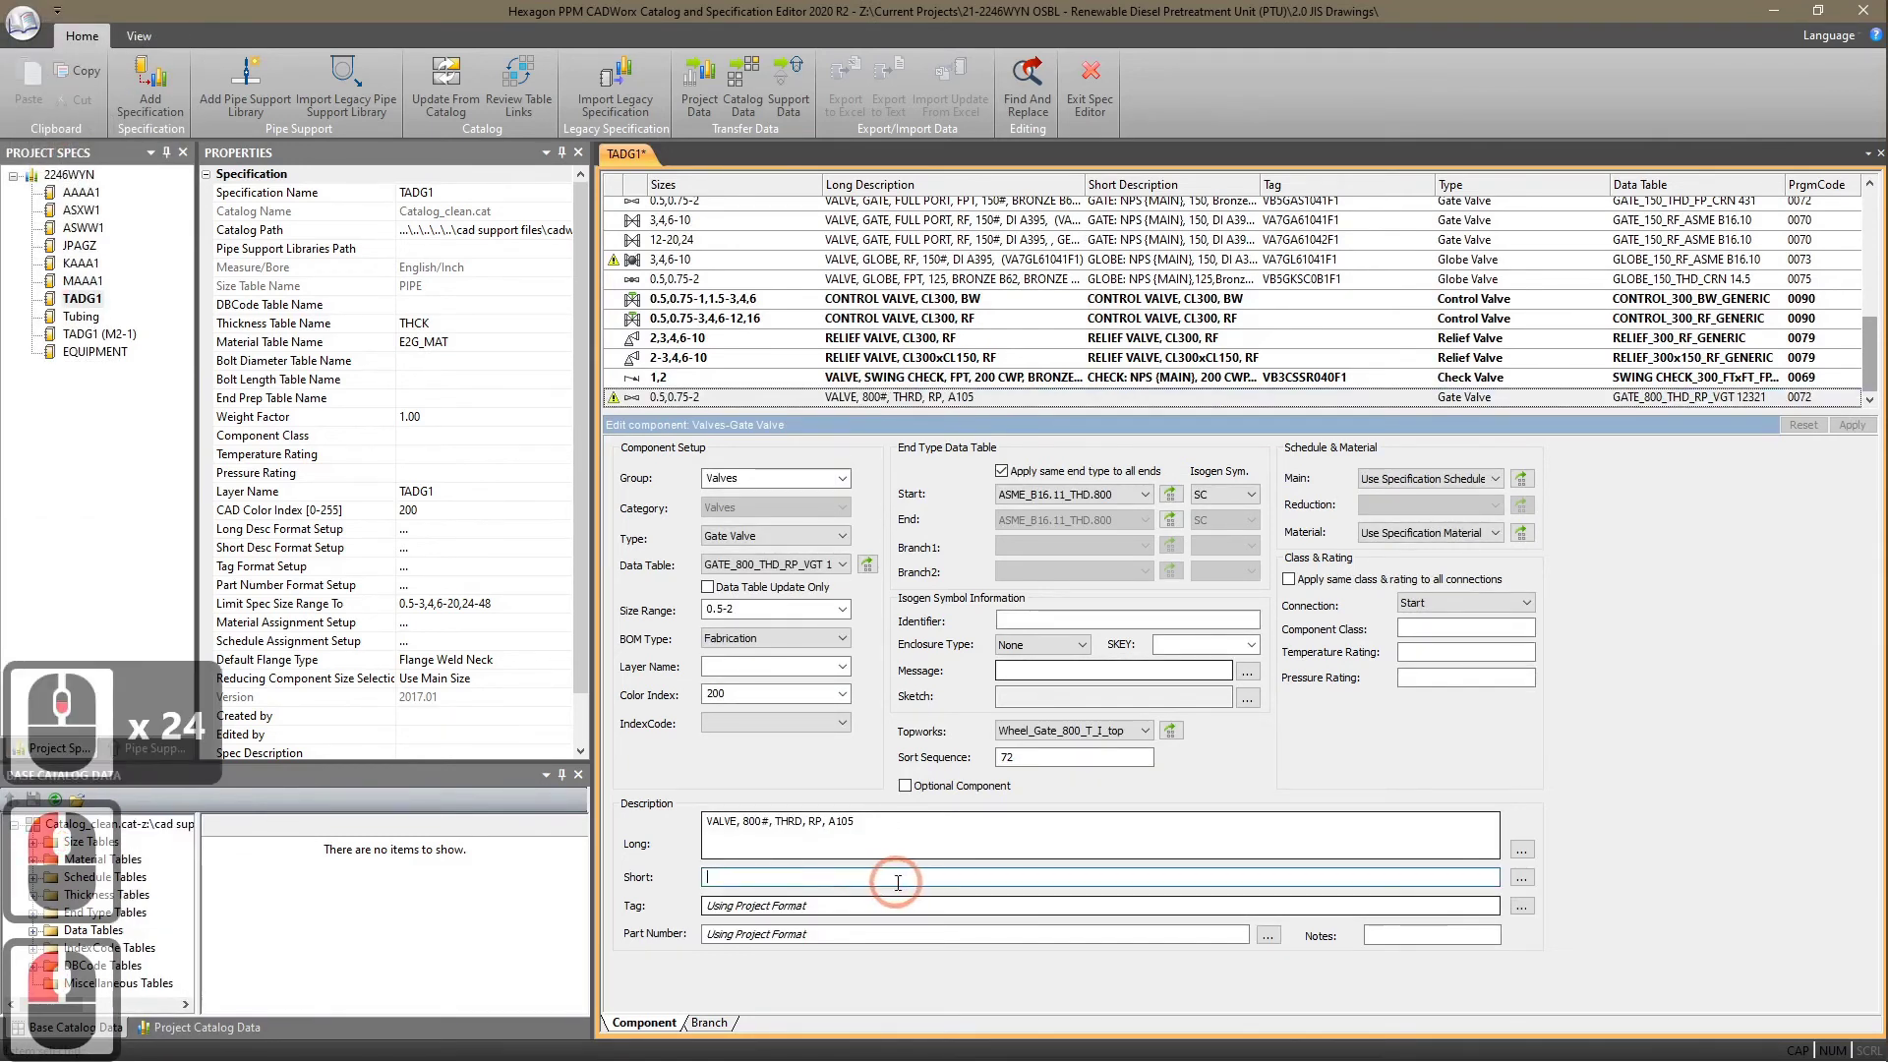
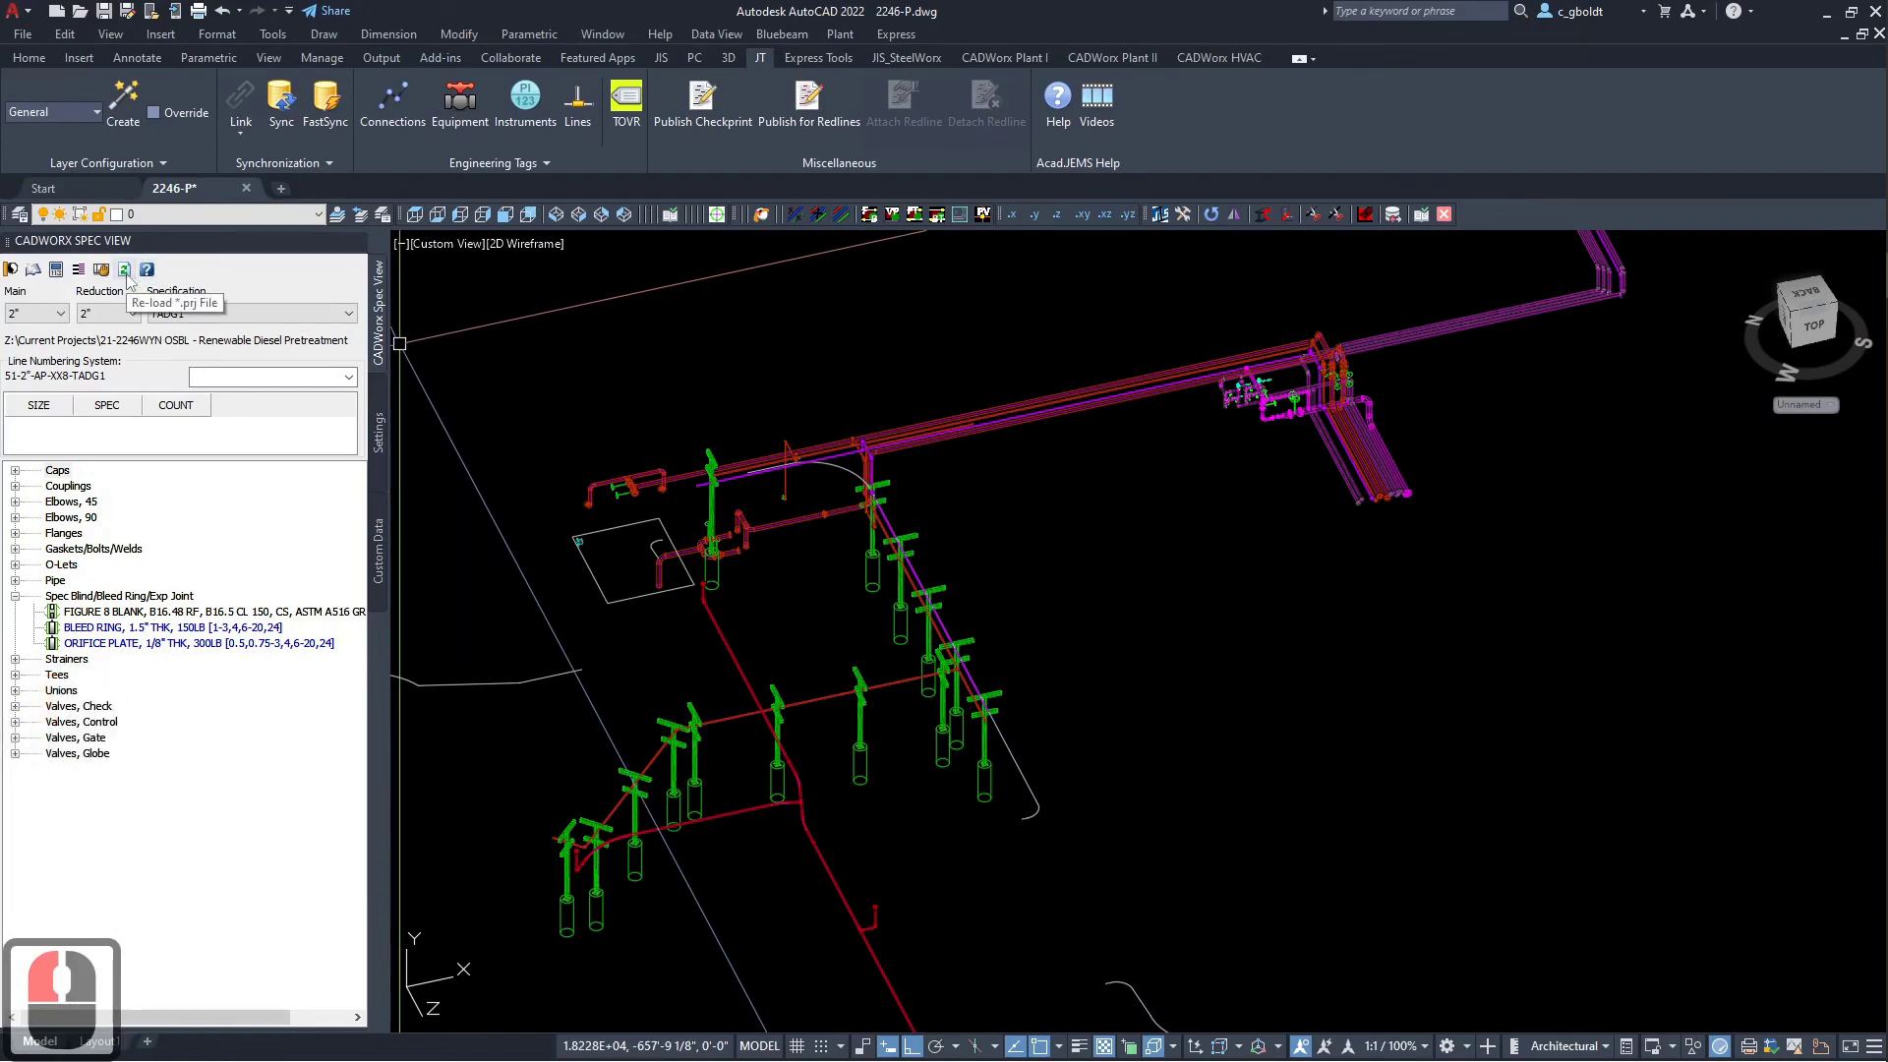
# - Reload the updated TADG1 spec in the CADWorx Plant spec view
pyautogui.click(136, 284)
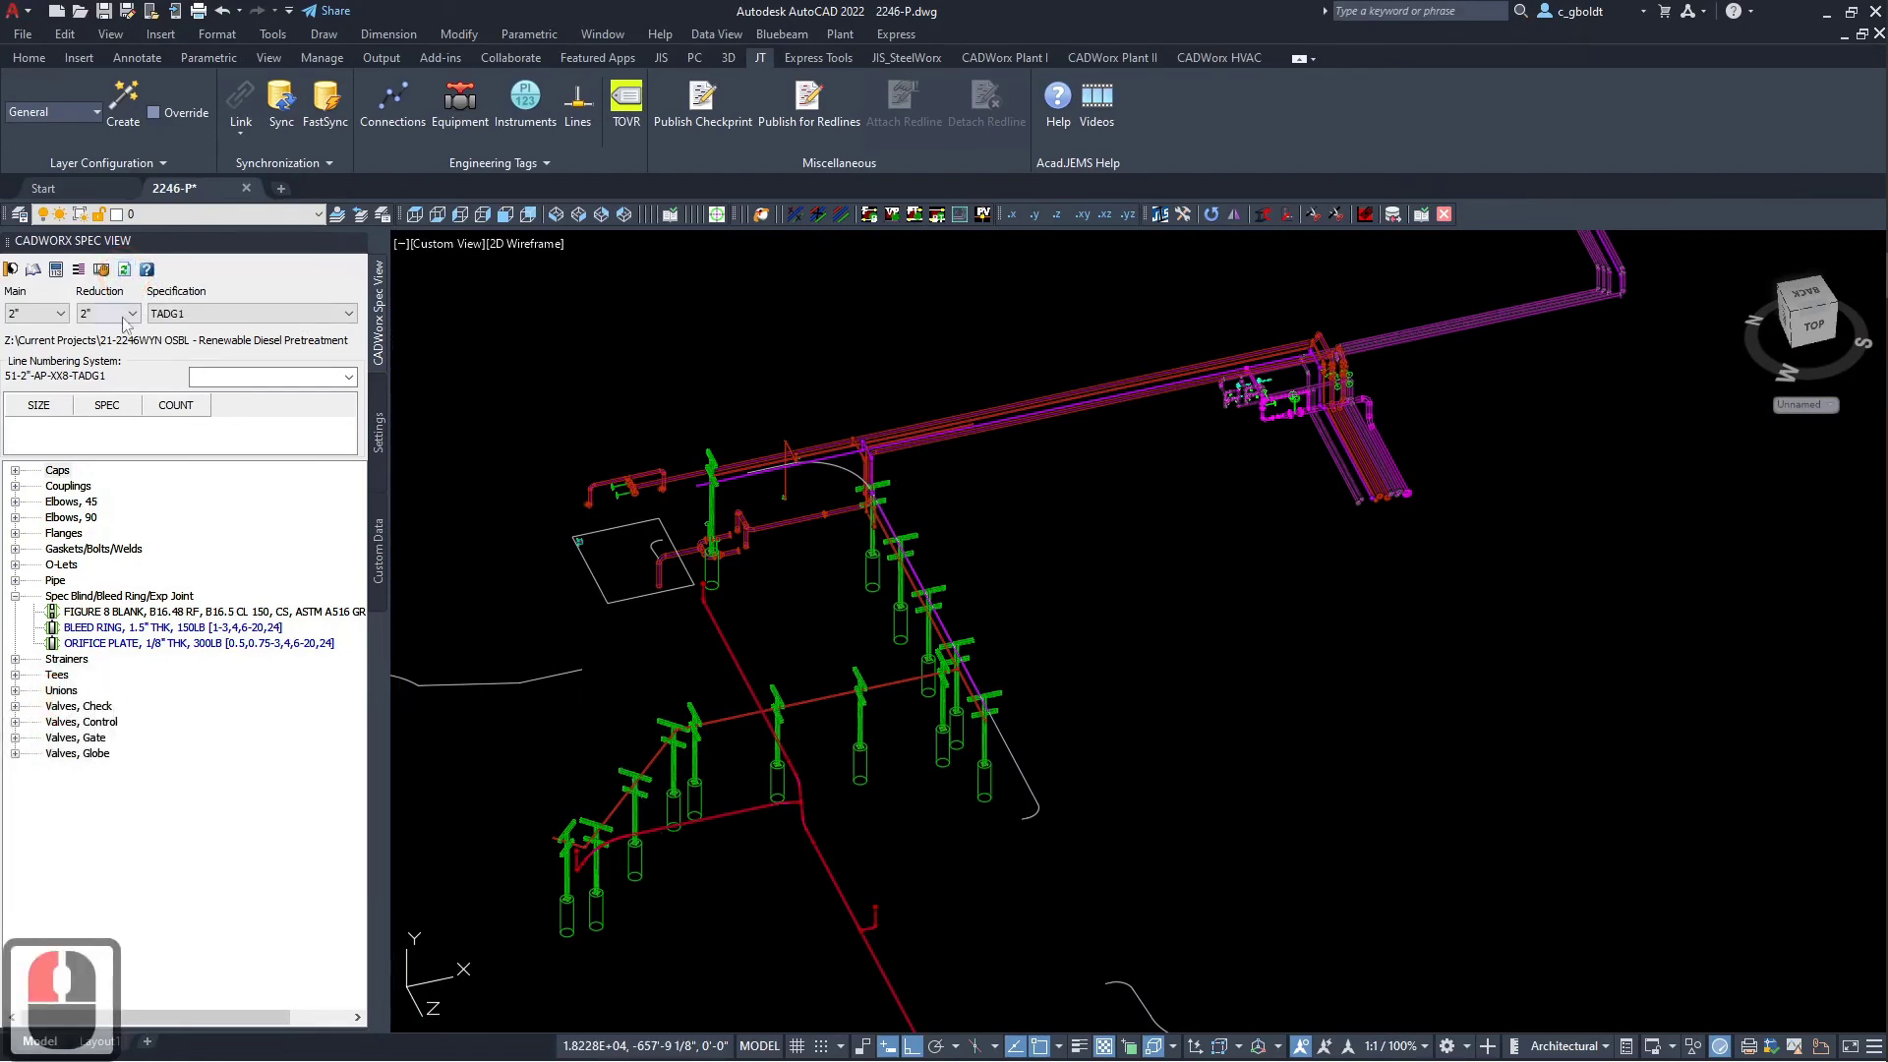
pyautogui.click(136, 282)
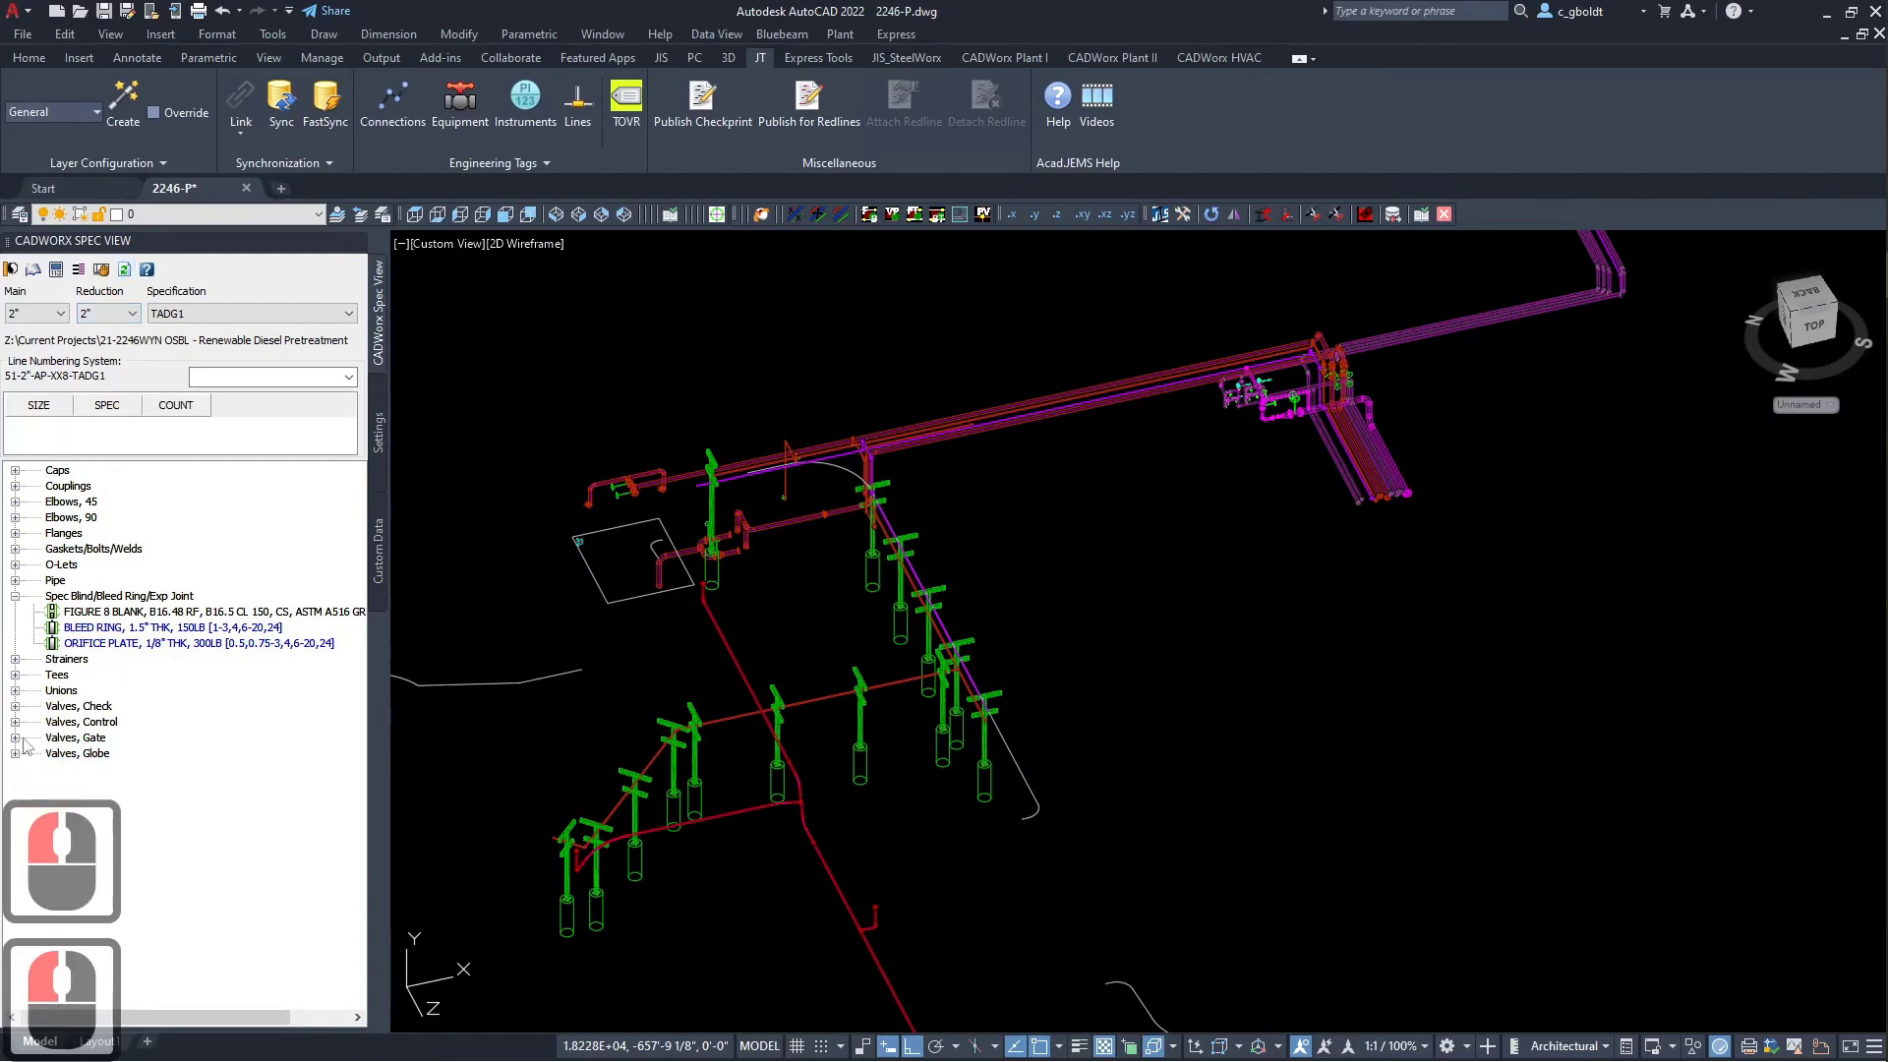
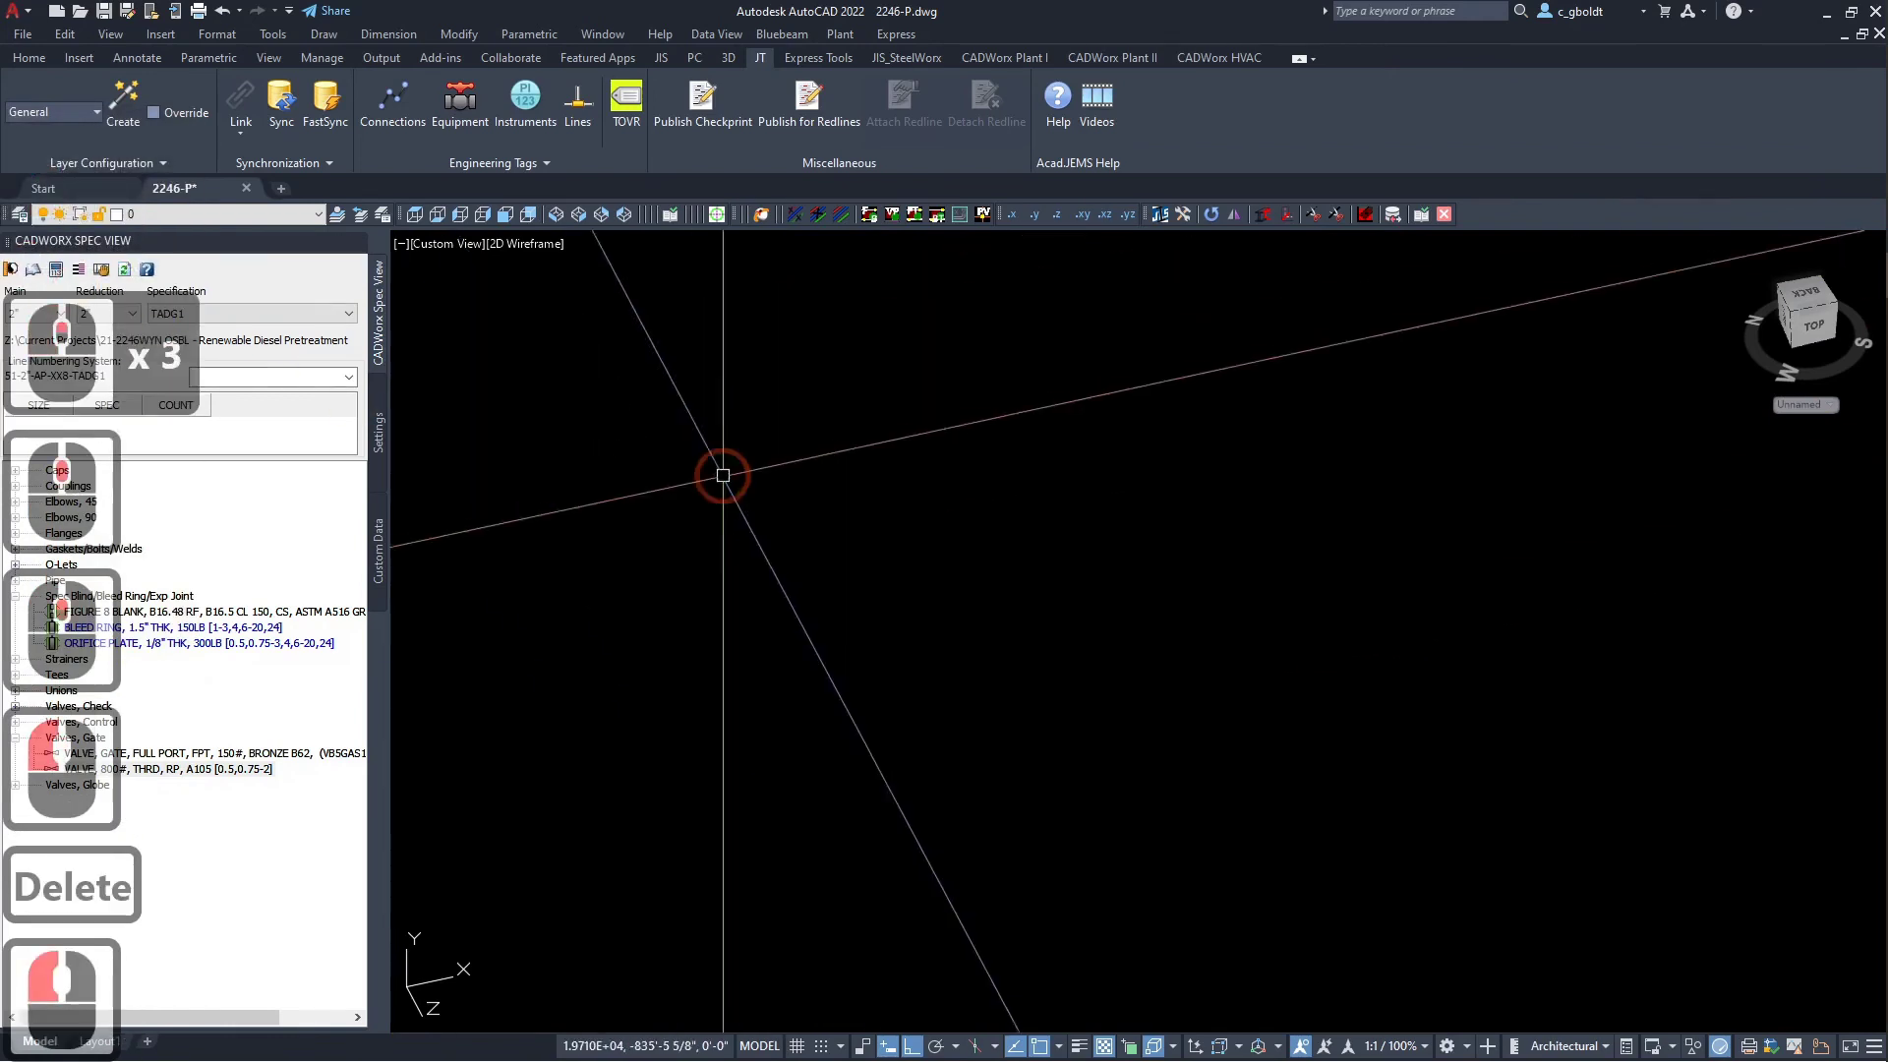
pyautogui.scroll(3)
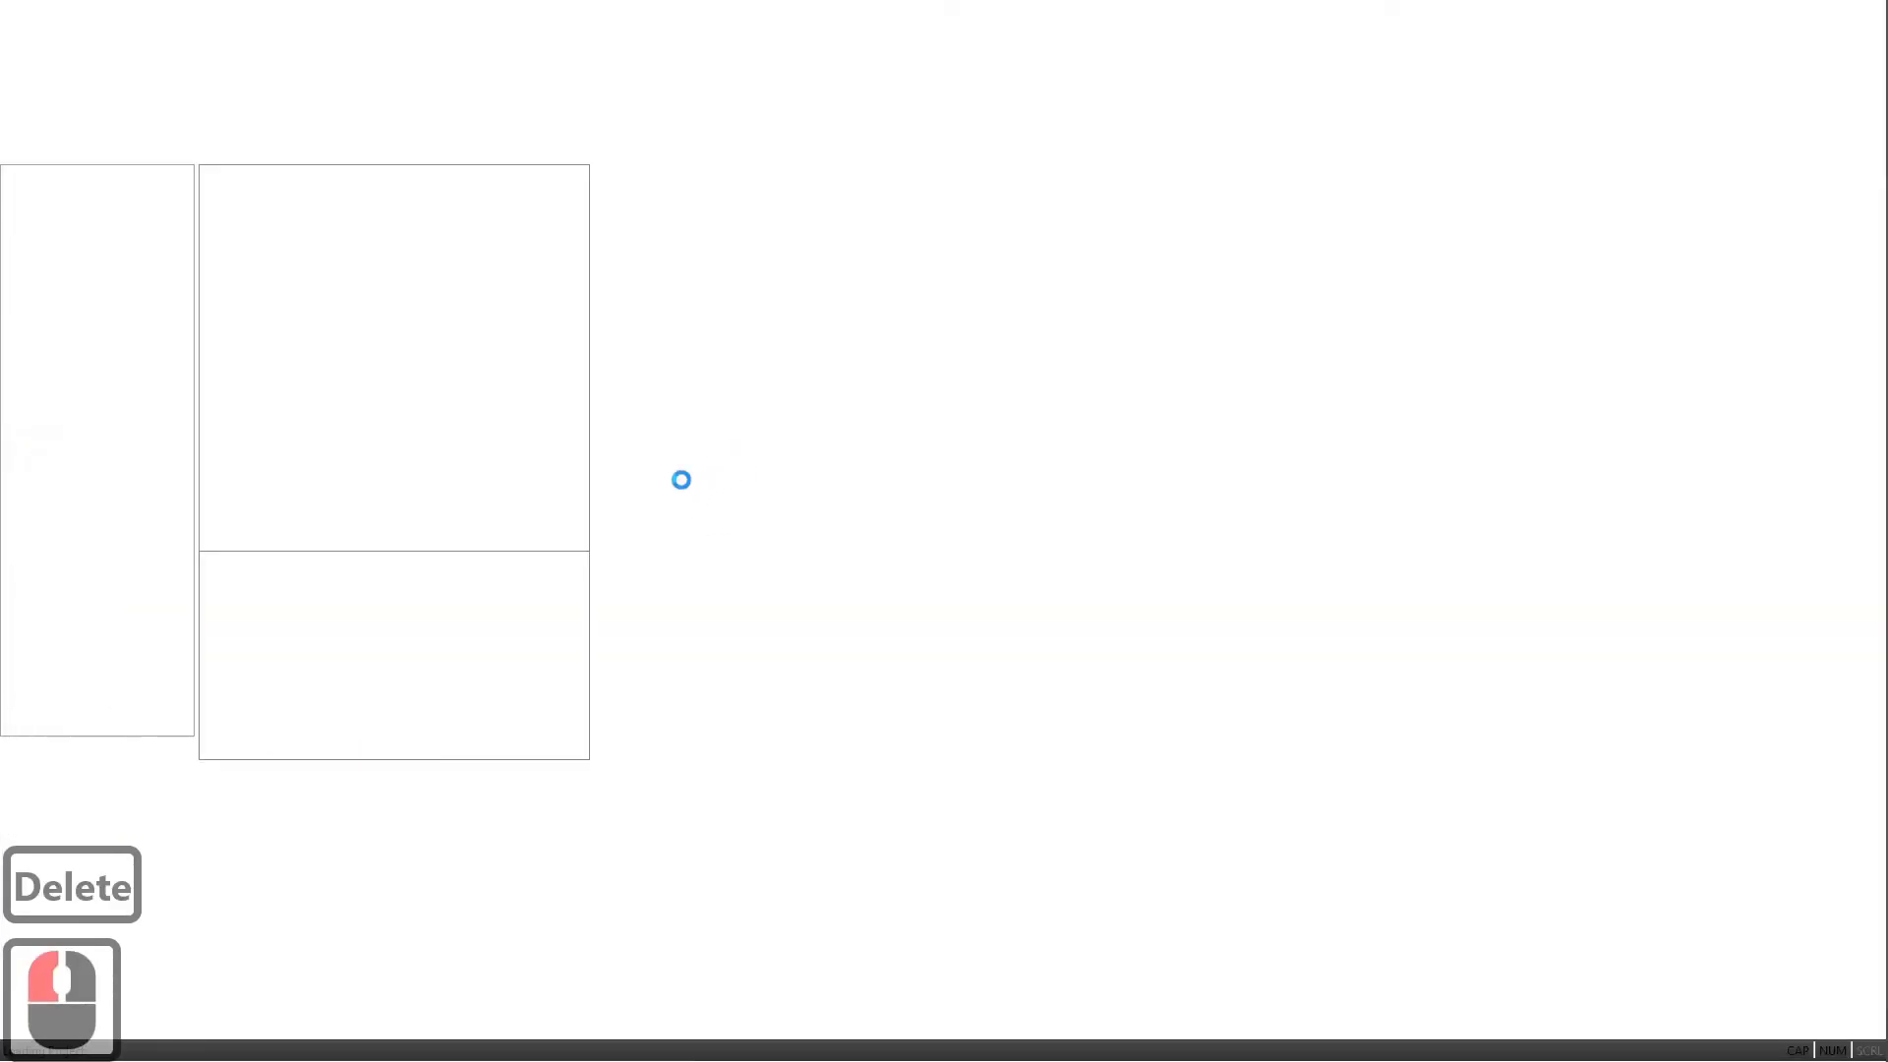